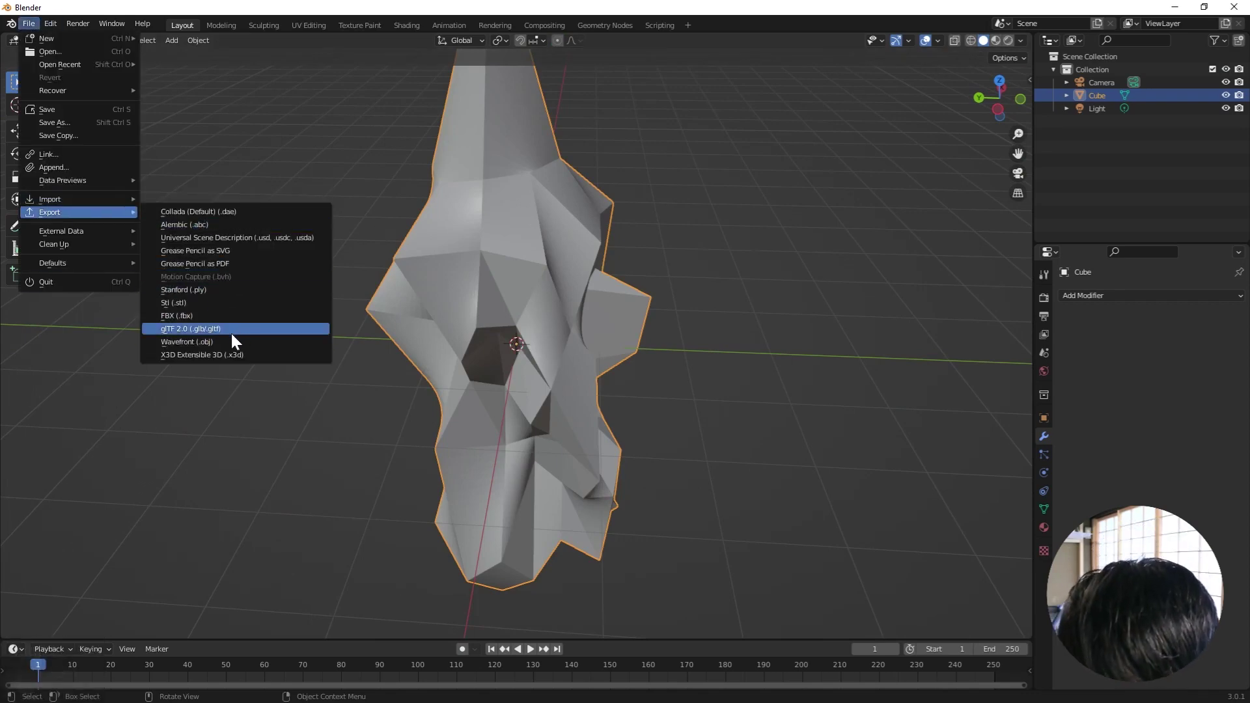
Step: Choose Wavefront (.obj) as the export format for the rock mesh
drag(247, 332, 314, 326)
click(315, 327)
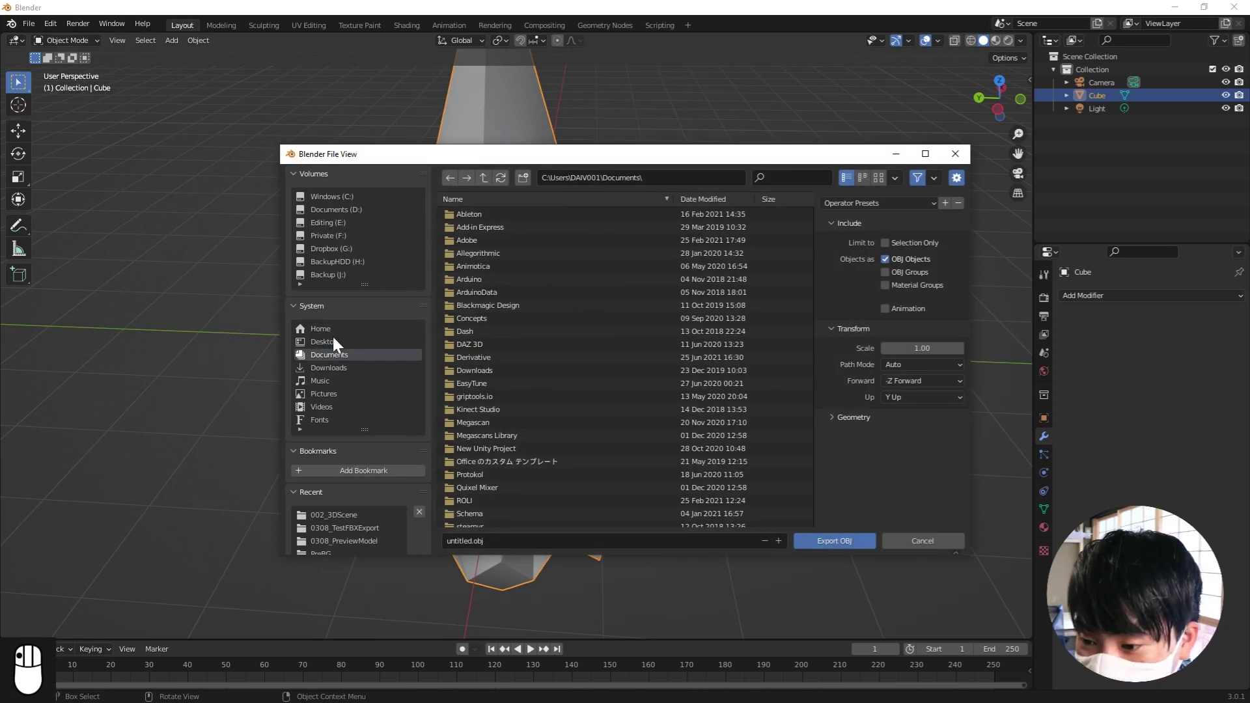
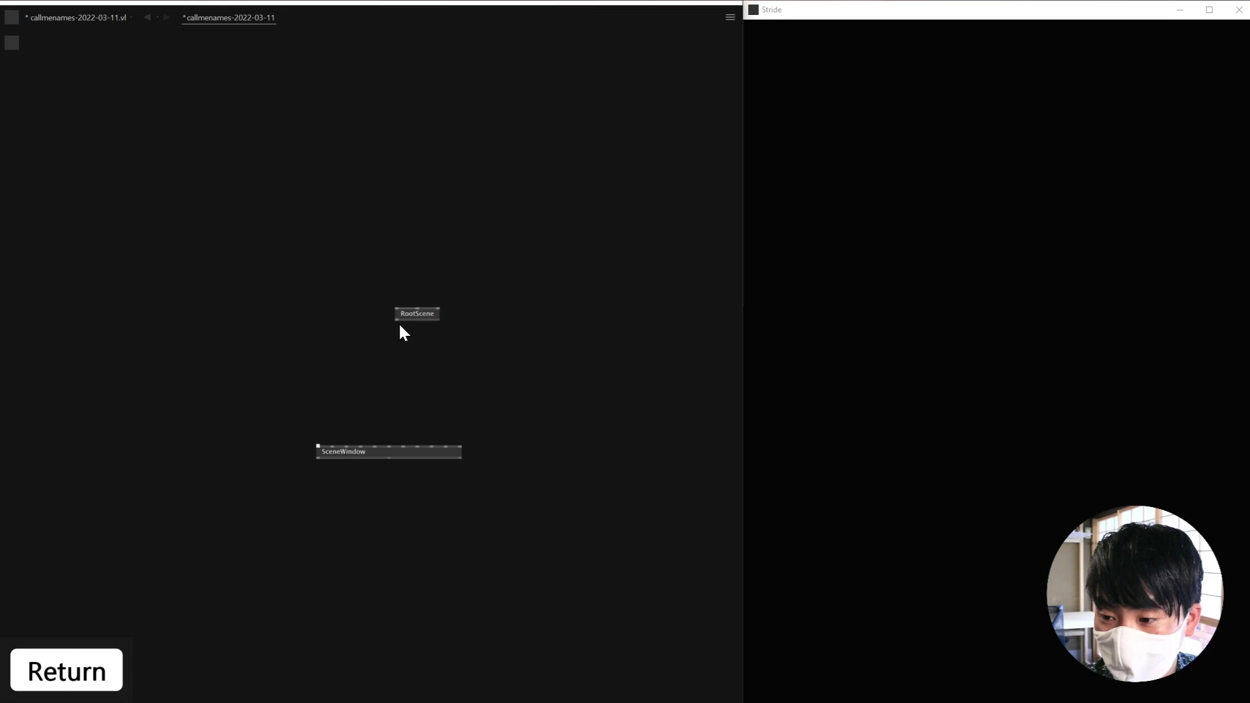
Step: Wire the RootScene node into the SceneWindow so the Stride render window shows the scene
drag(399, 351, 364, 407)
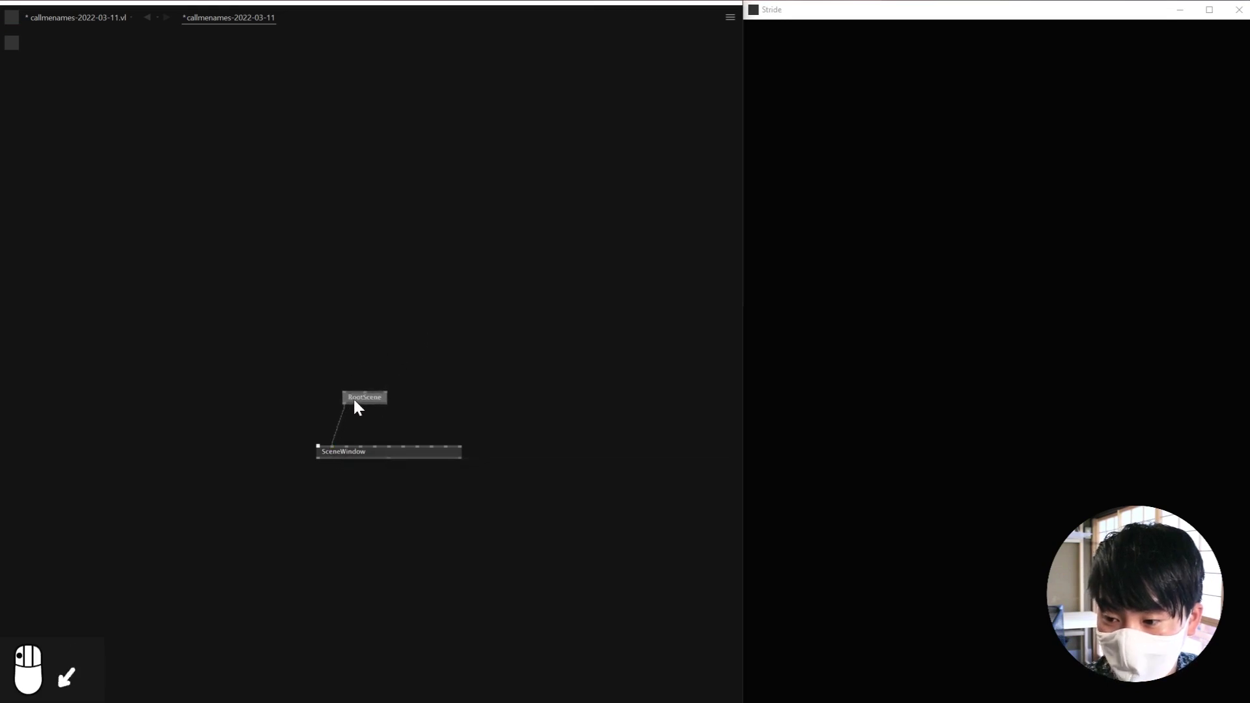
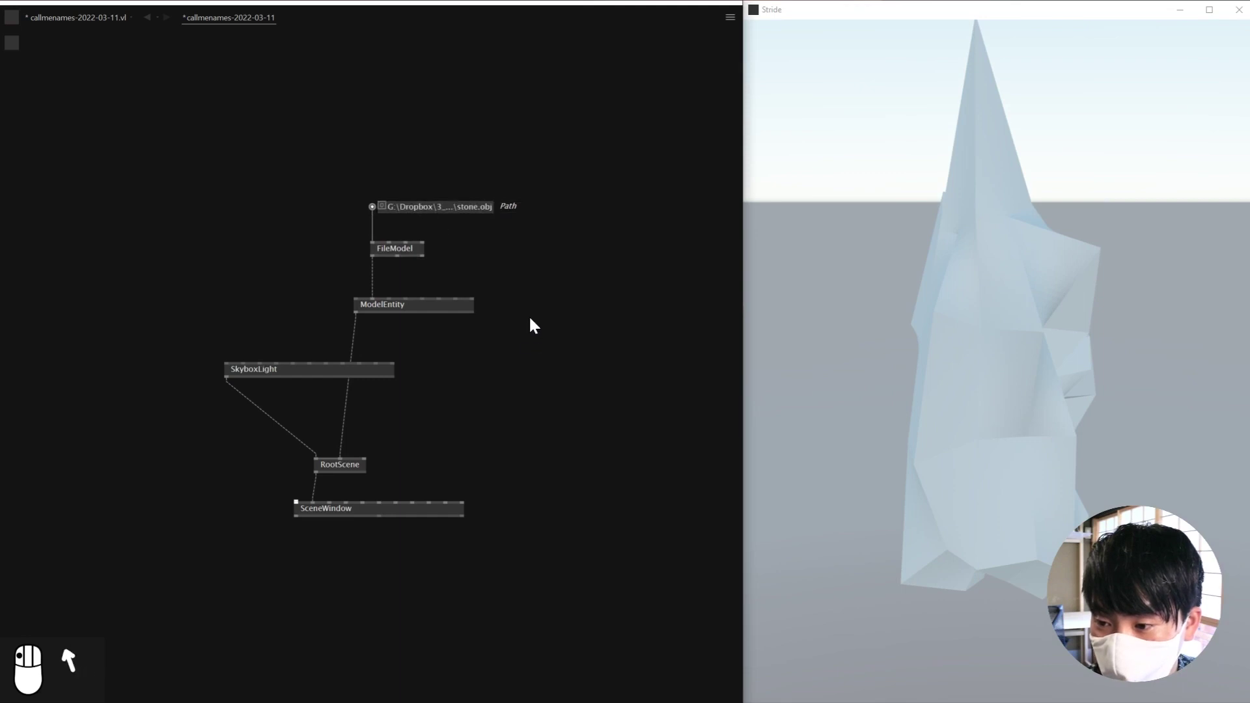
Step: Feed FileModel's meshes through GetMeshes into a MeshSplit node
drag(375, 202, 1007, 303)
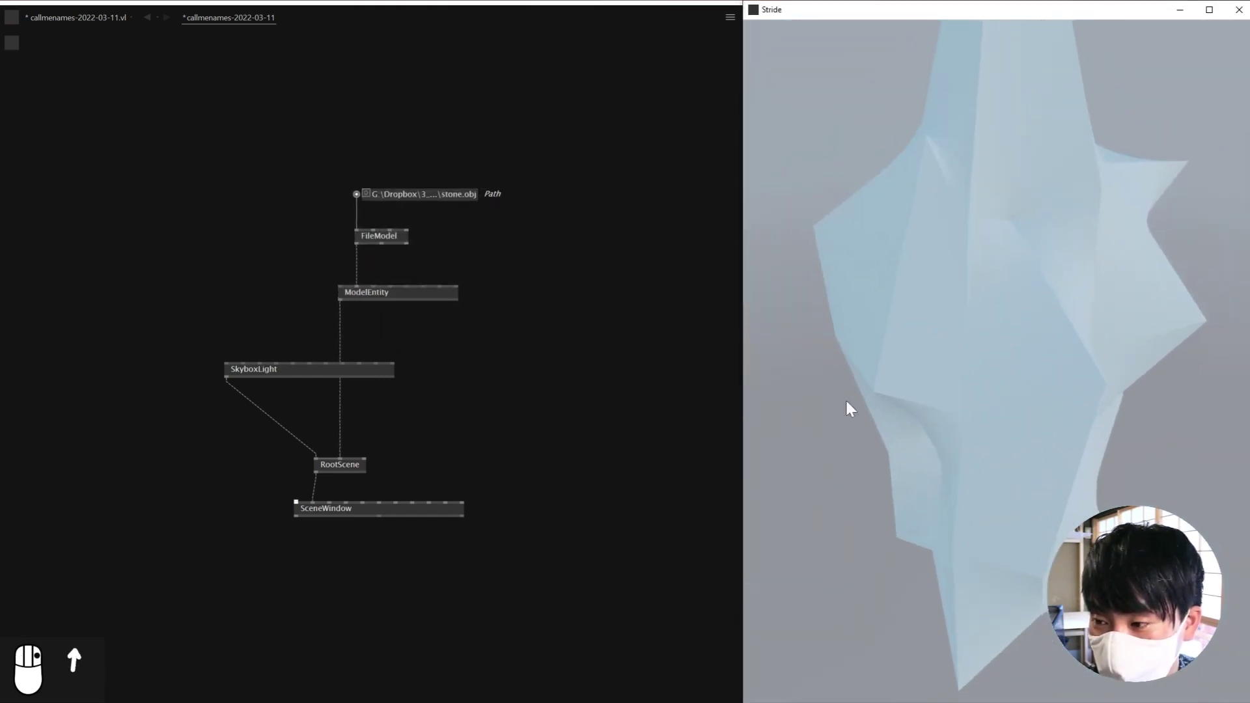
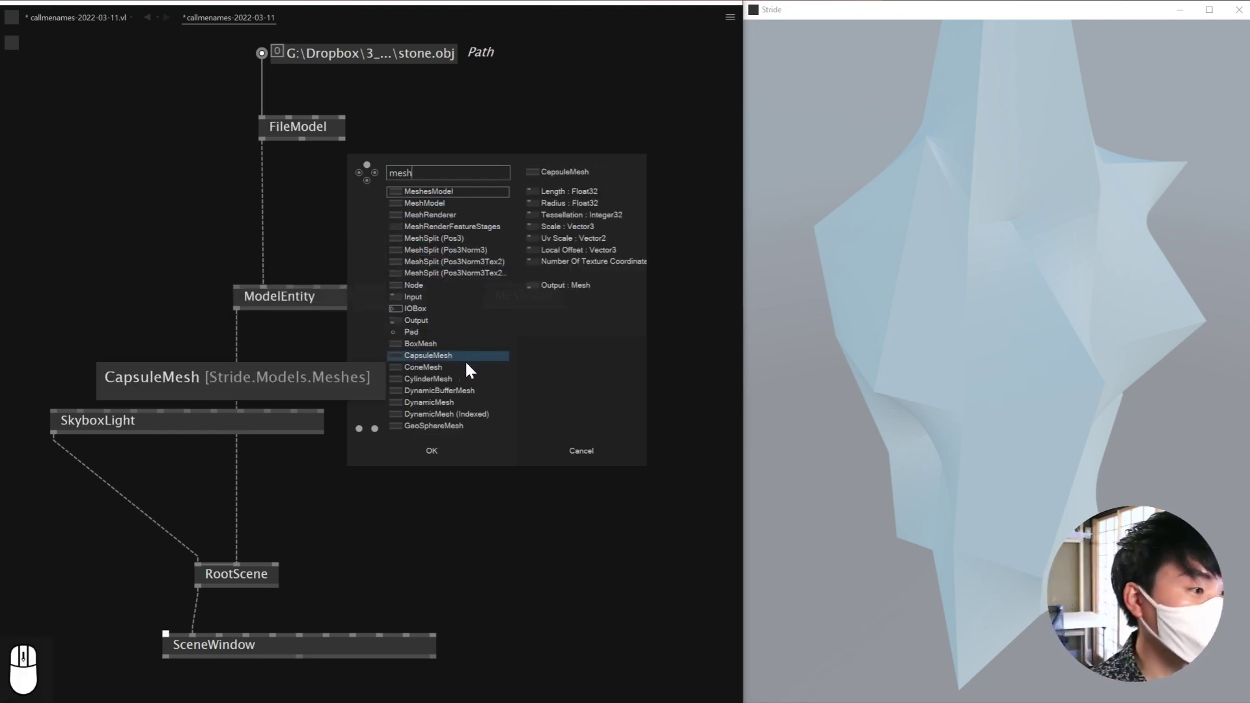
drag(386, 213, 384, 213)
key(Delete)
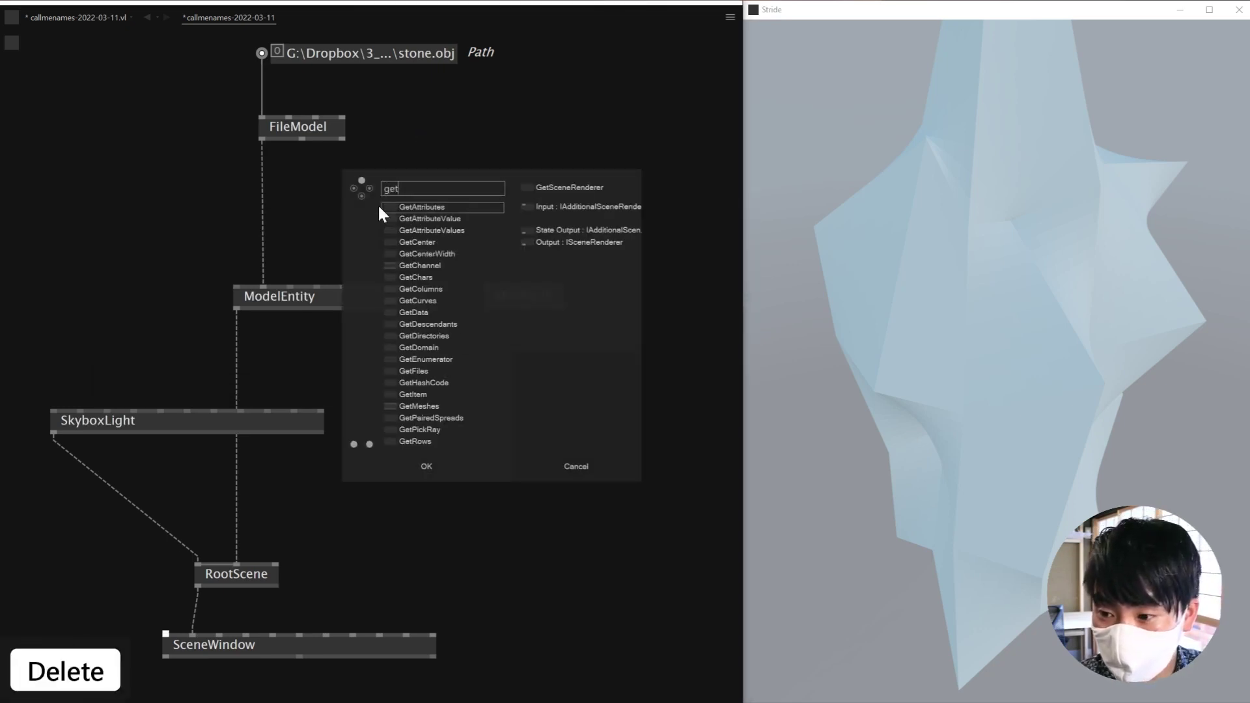
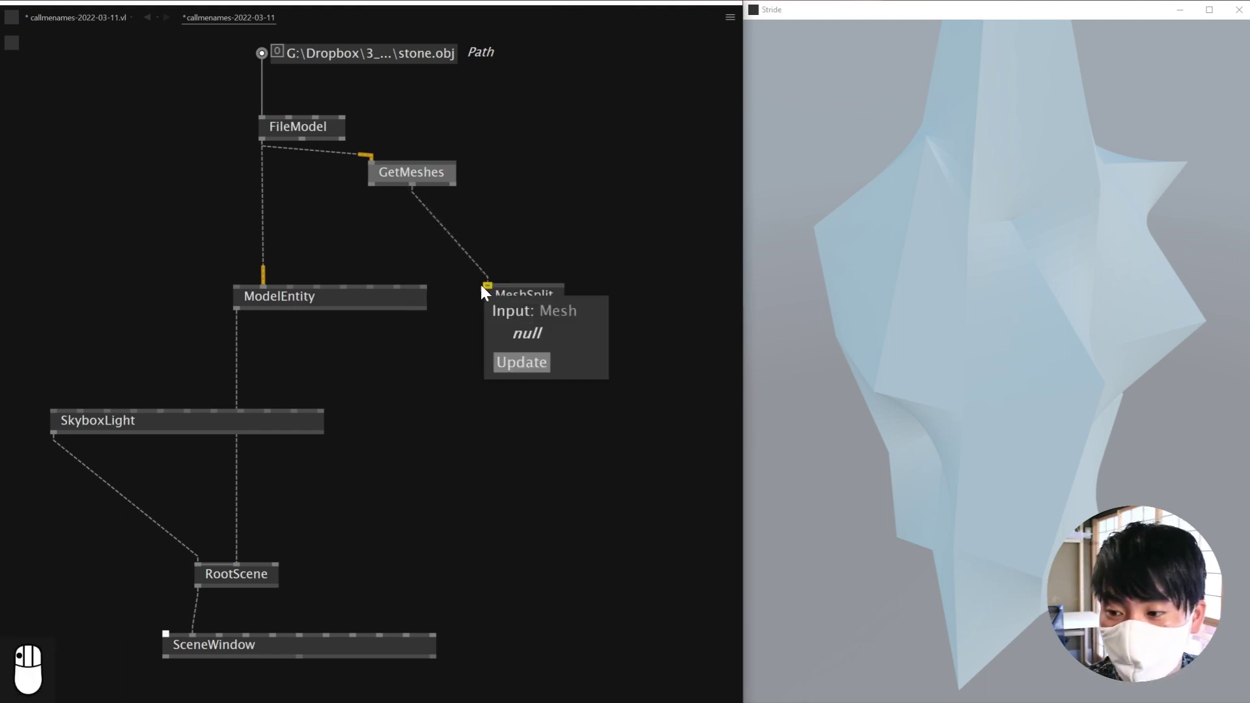
click(504, 301)
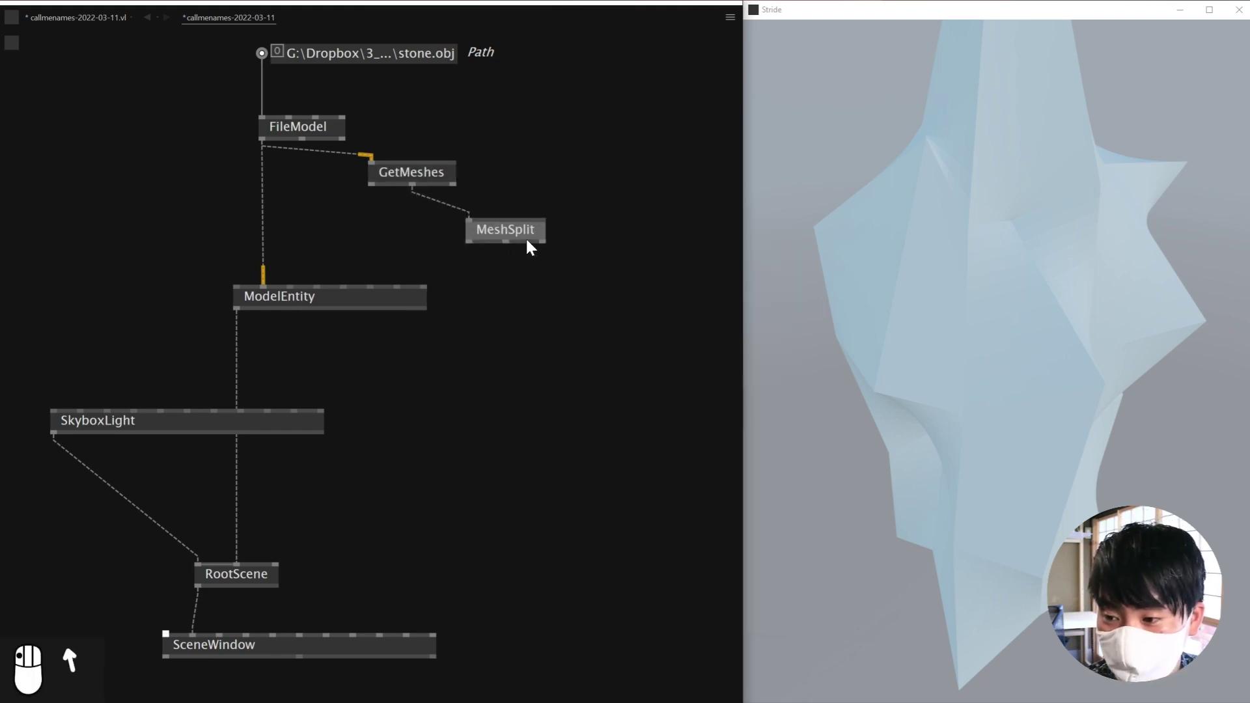
Step: Add an IOBox on MeshSplit's Positions output showing the 73559 vertex positions
click(508, 253)
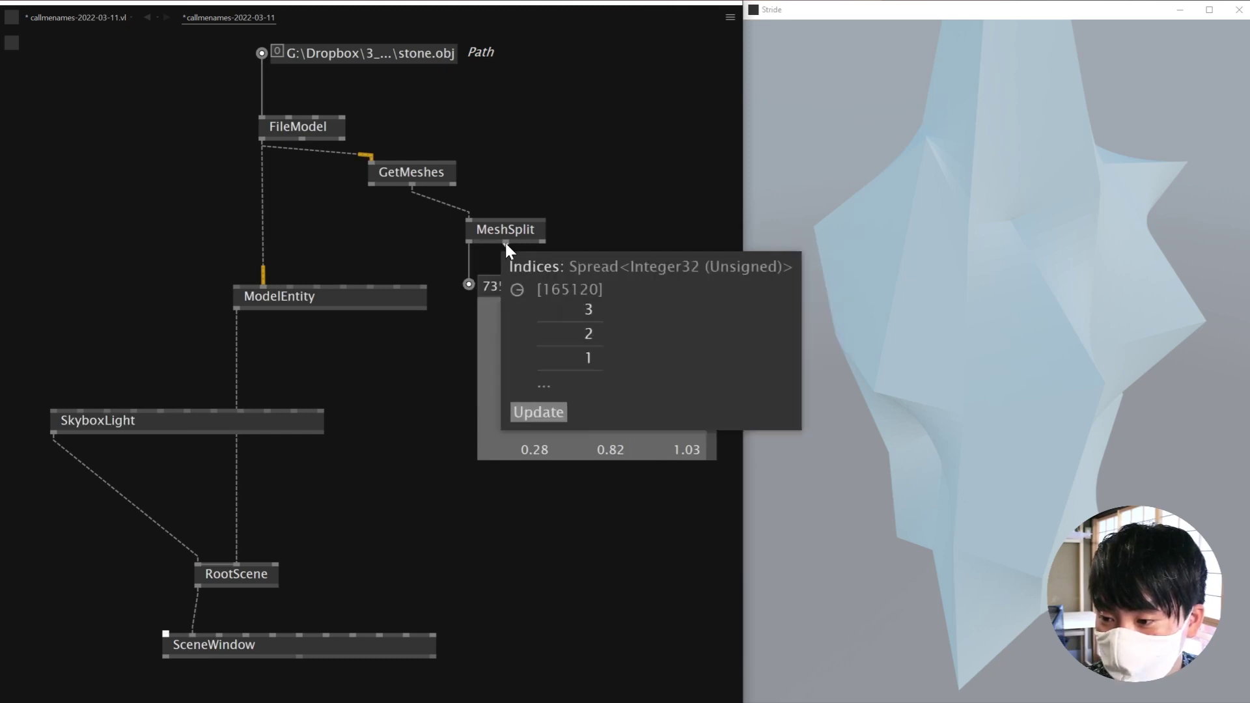
drag(590, 285, 606, 285)
drag(605, 286, 526, 239)
drag(526, 239, 533, 244)
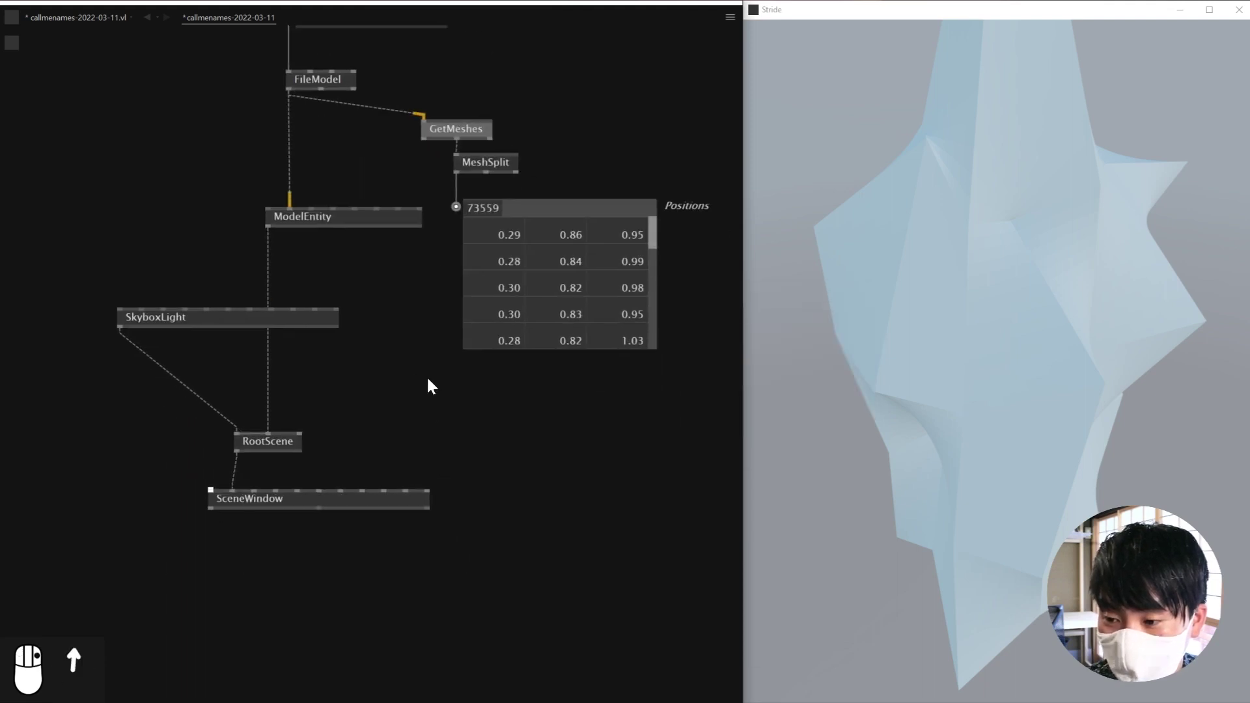
Step: Move RootScene lower and place a new Box entity node beside it
drag(248, 486, 1047, 345)
right_click(1047, 345)
drag(1090, 345, 374, 450)
click(374, 450)
Step: Wire the Box entity into RootScene alongside the stone model
right_click(276, 520)
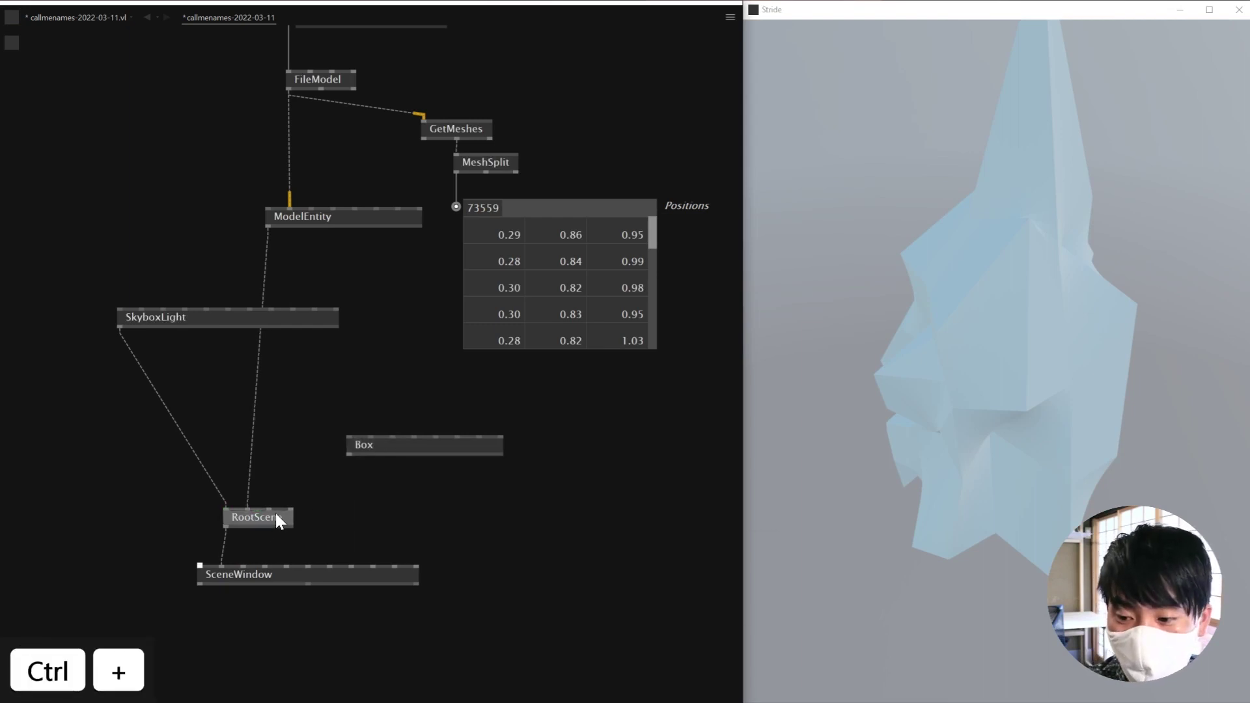
drag(292, 506, 346, 463)
drag(346, 464, 276, 515)
drag(276, 515, 448, 239)
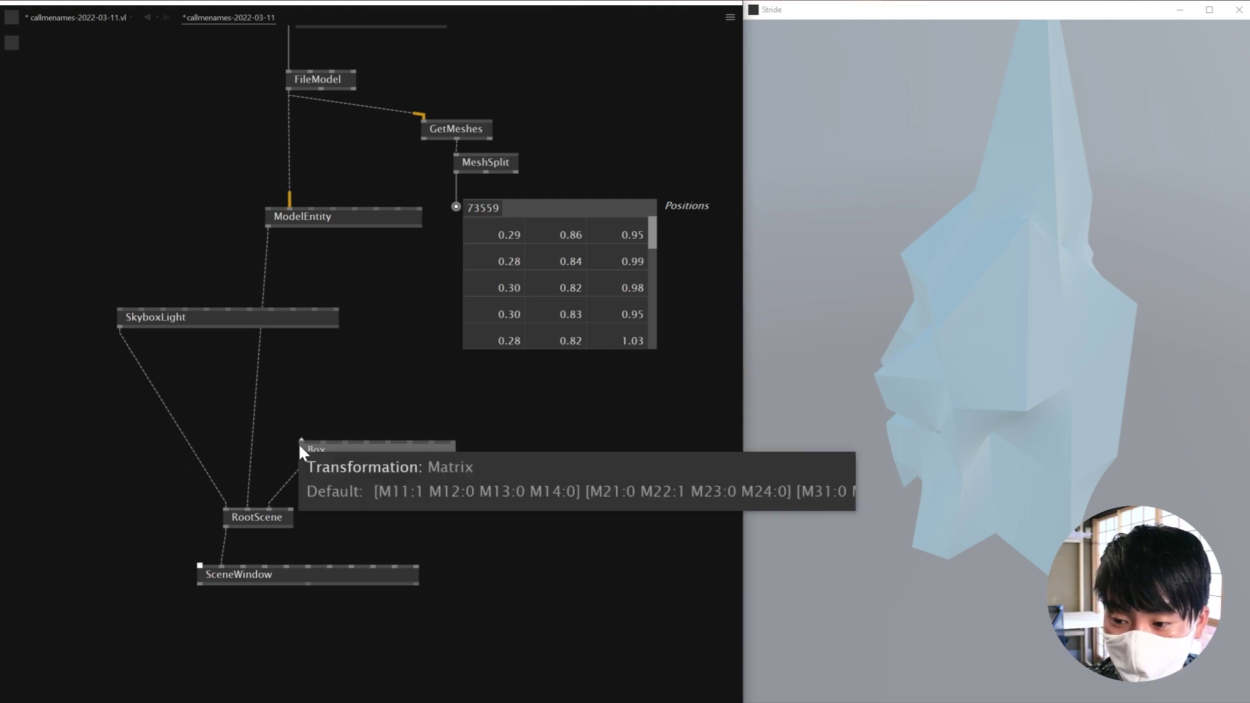
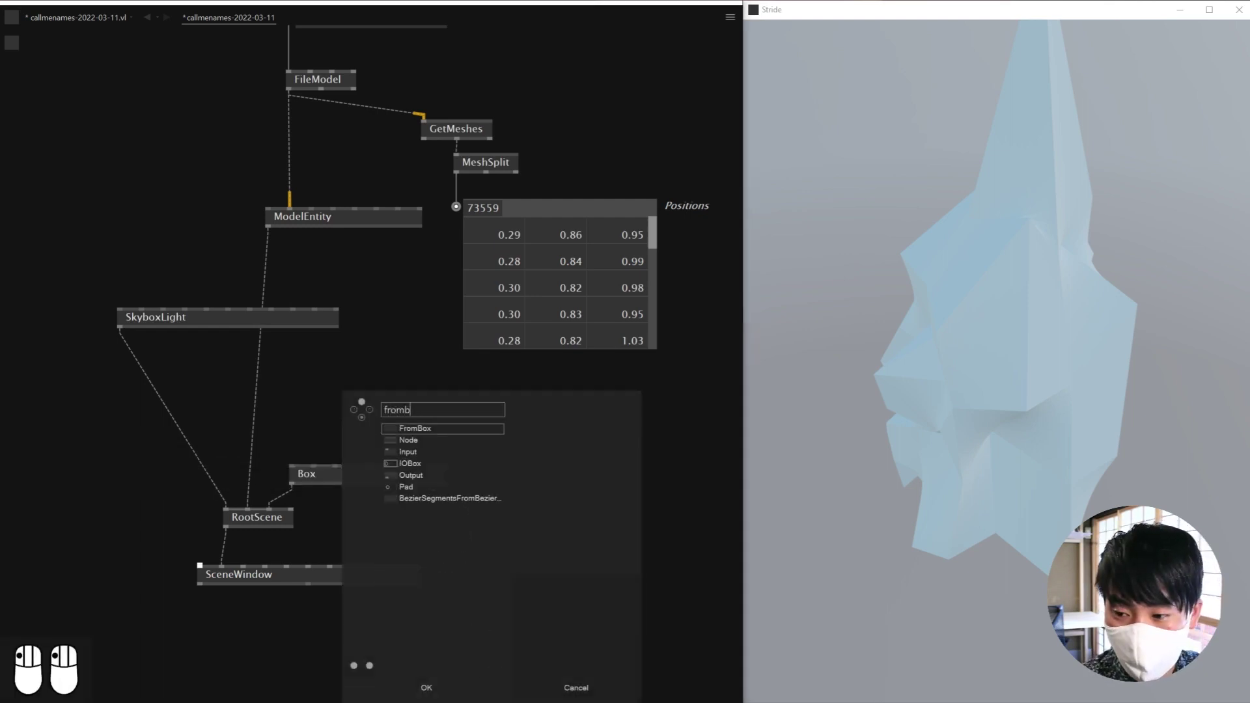
Step: Chain InstancingSpreadComponent through FromValue into the Box's components input
key(Delete)
key(Return)
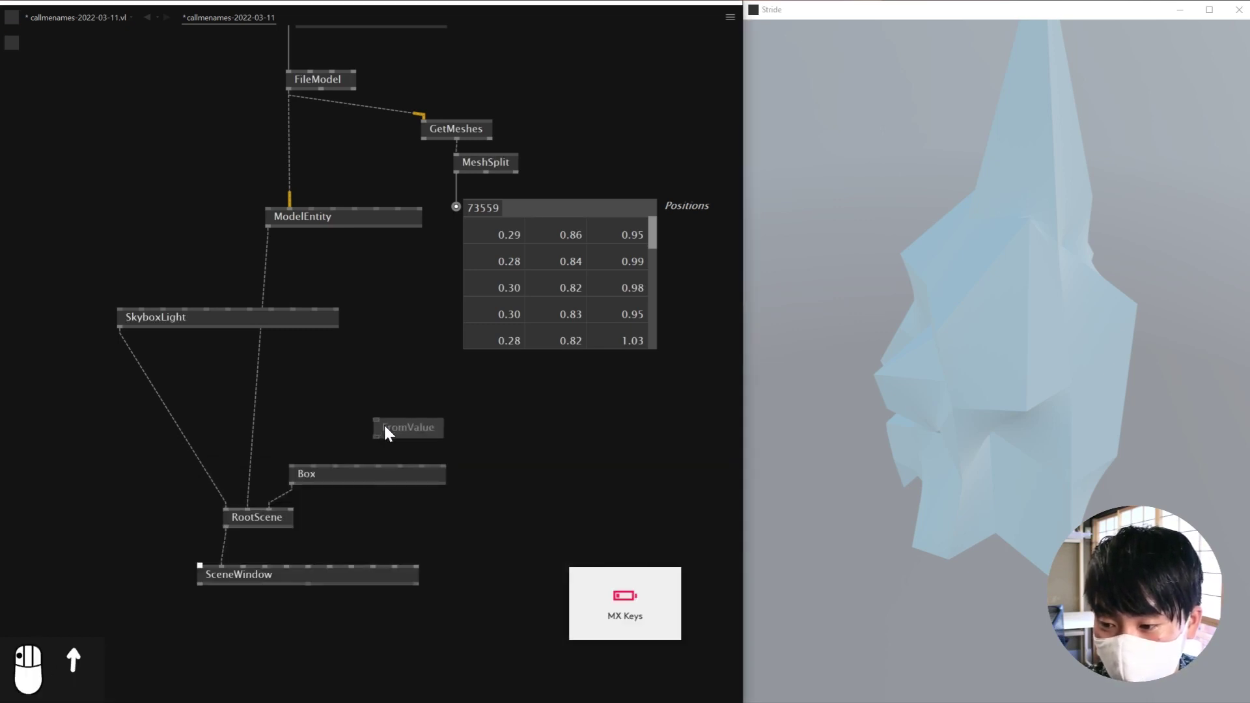
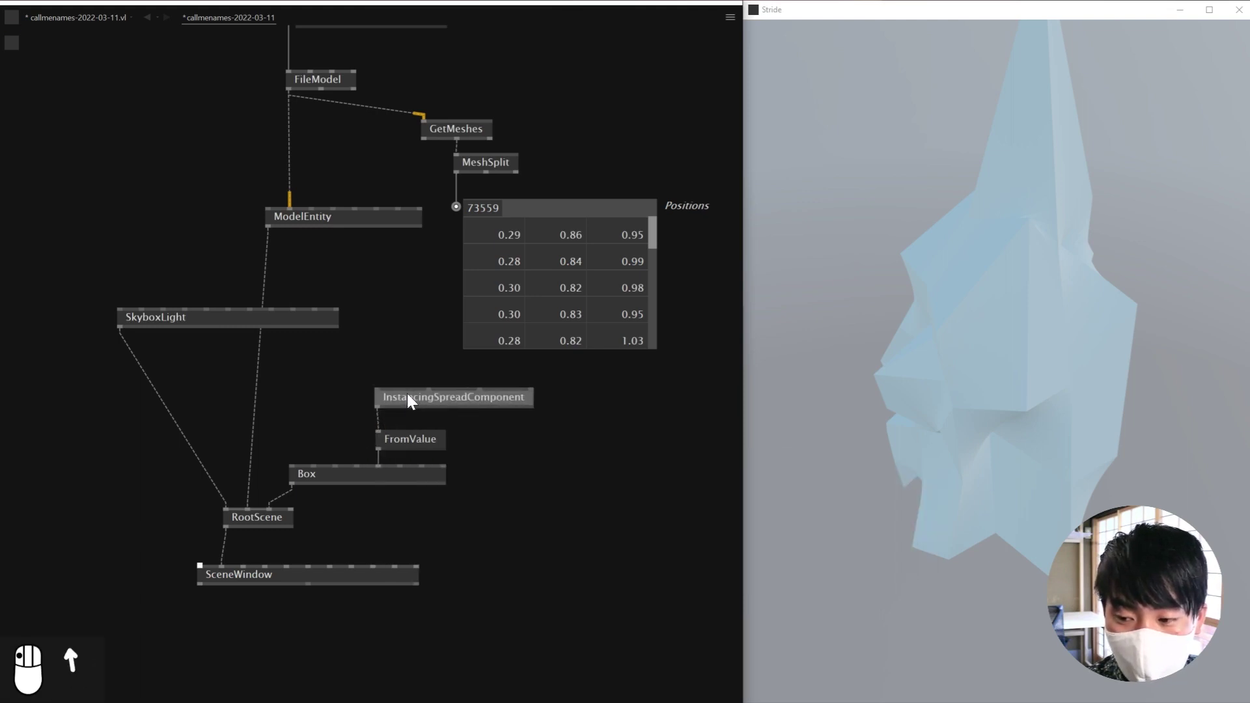
scroll(up, 3)
middle_click(387, 425)
middle_click(404, 428)
drag(406, 430, 418, 396)
drag(418, 396, 394, 421)
drag(394, 421, 383, 478)
Step: Bring the positions viewer into view and start a new node search
scroll(down, 3)
drag(339, 543, 340, 469)
drag(340, 469, 412, 324)
middle_click(413, 325)
Step: Wrap a Translate node in a ForEach region fed by MeshSplit's vertex positions
drag(316, 545, 383, 344)
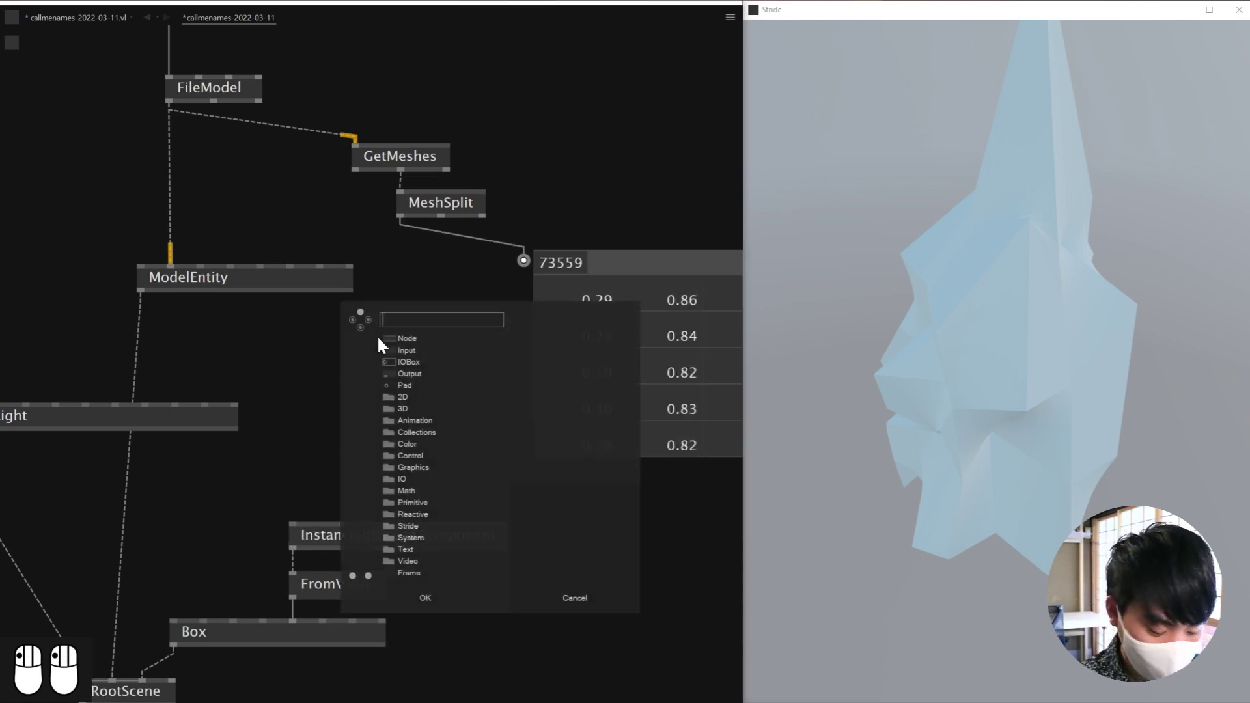
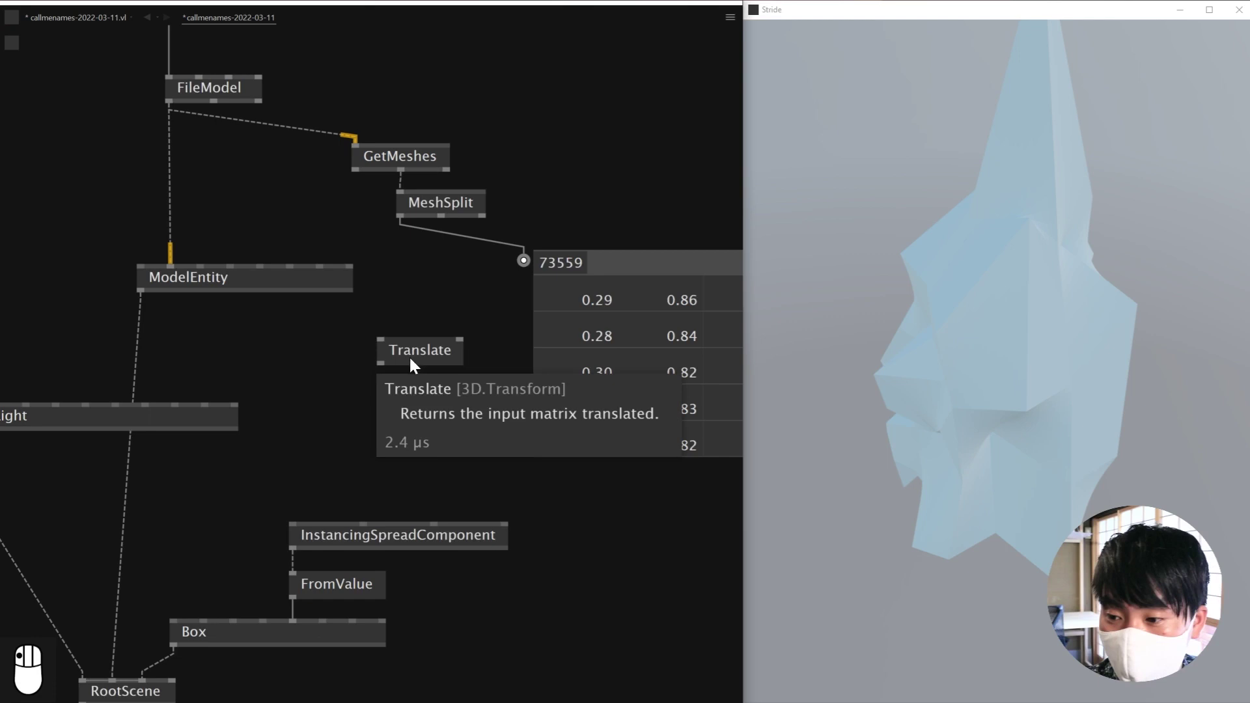
drag(399, 375, 423, 408)
drag(423, 409, 440, 345)
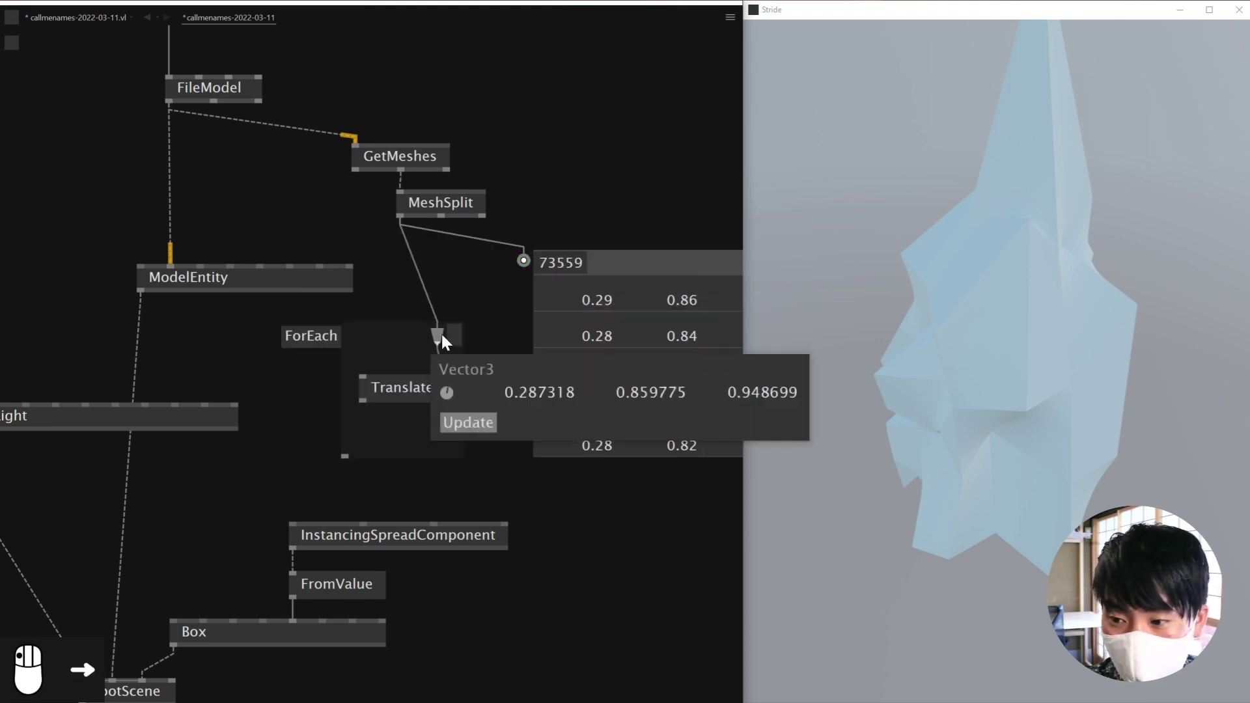
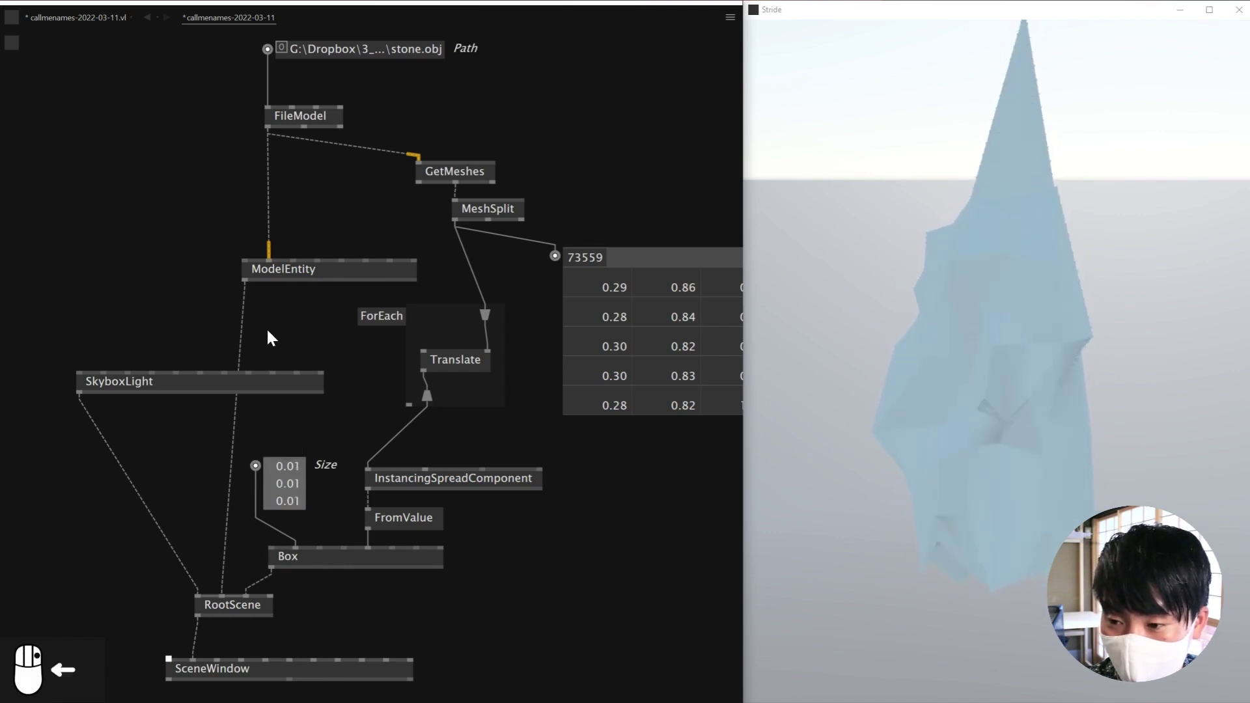
Step: Add a Toggle on ModelEntity's Enabled pin and switch the solid stone off
click(363, 234)
middle_click(373, 232)
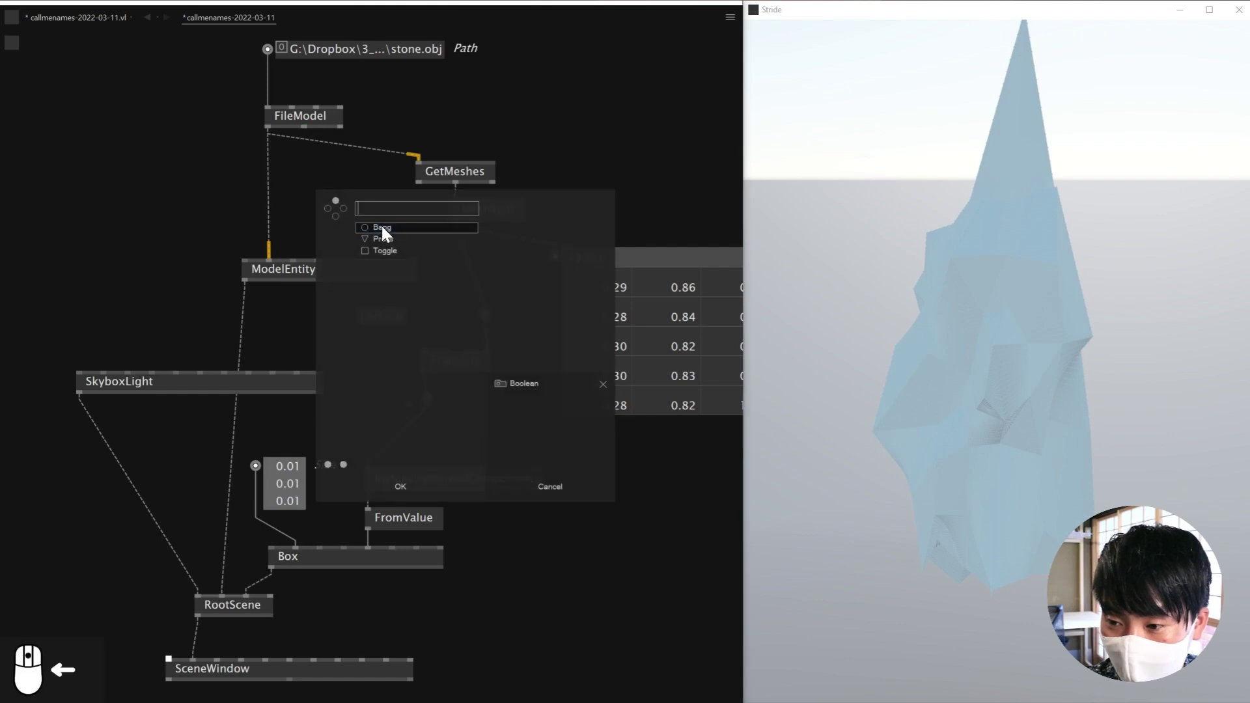
drag(396, 247, 342, 220)
right_click(342, 220)
click(1130, 339)
drag(1146, 291, 1085, 334)
right_click(1085, 334)
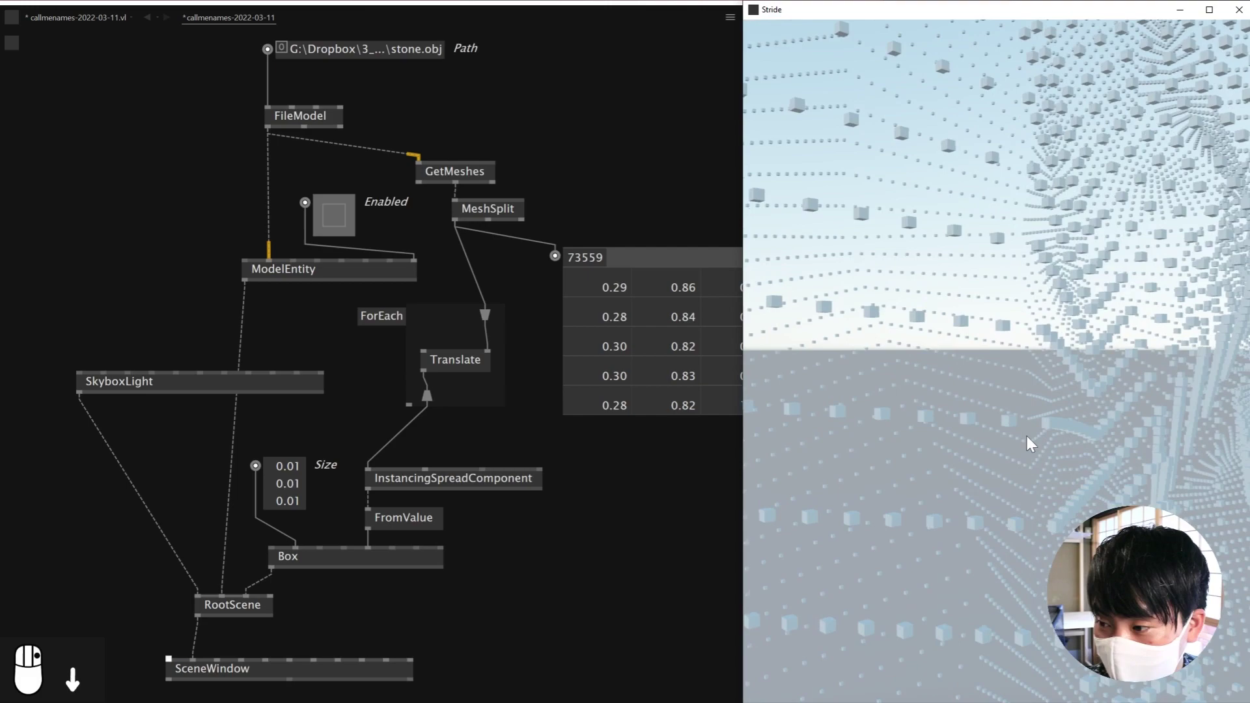
Step: Orbit the render view around the 0.01-box point cloud
drag(1030, 456, 327, 372)
drag(980, 267, 141, 394)
Step: Delete SkyboxLight and connect a new Background node into RootScene
drag(141, 394, 1082, 312)
drag(1083, 312, 1095, 240)
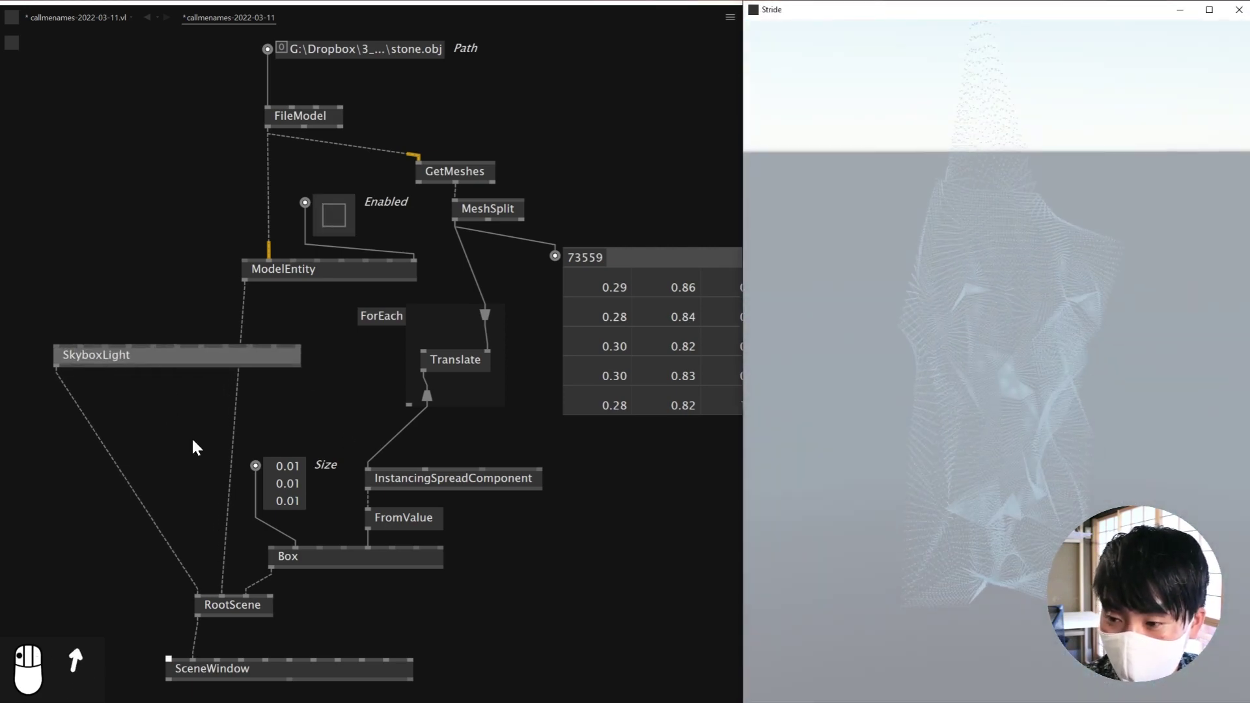
drag(1045, 360, 114, 390)
key(Delete)
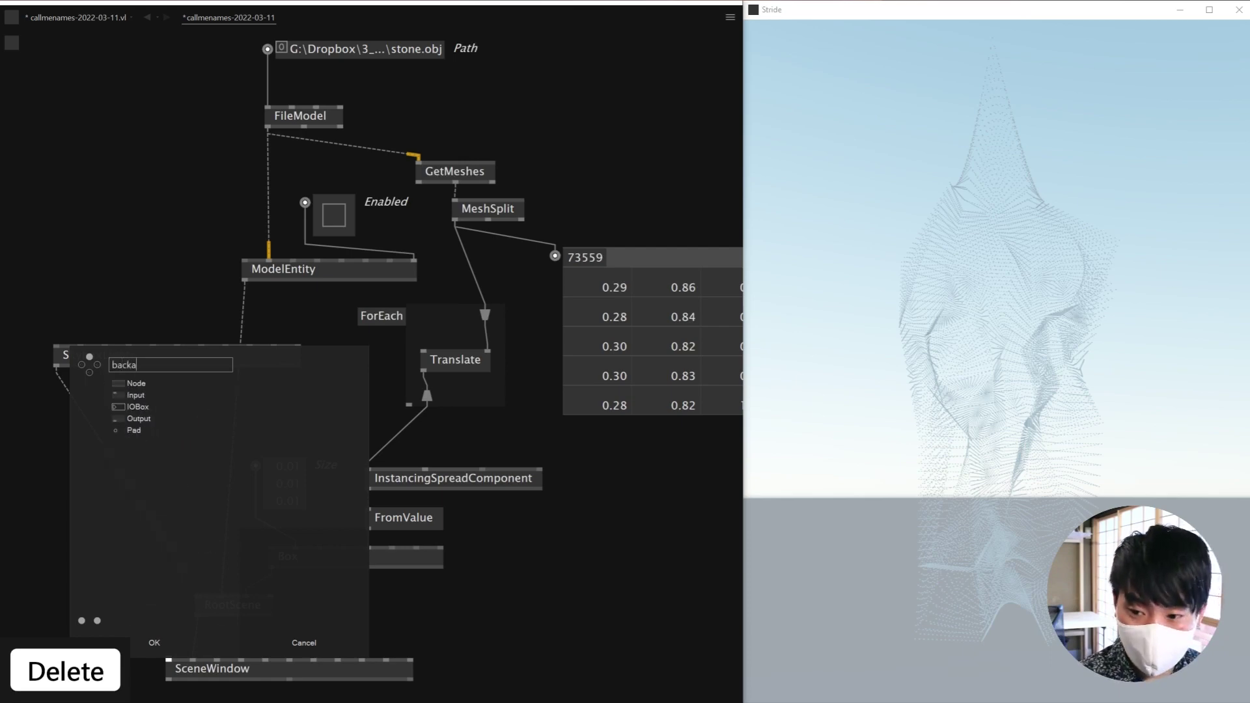
key(Return)
drag(130, 426, 137, 369)
Step: Create a Gradient node and feed it into the Background
key(Delete)
drag(105, 392, 73, 305)
right_click(73, 304)
drag(74, 302, 74, 301)
key(Return)
drag(82, 328, 953, 482)
Step: Add a ColorMaterial node and connect it to the Box so the point-cloud boxes render white
drag(953, 481, 996, 290)
drag(1057, 351, 329, 409)
drag(329, 408, 589, 511)
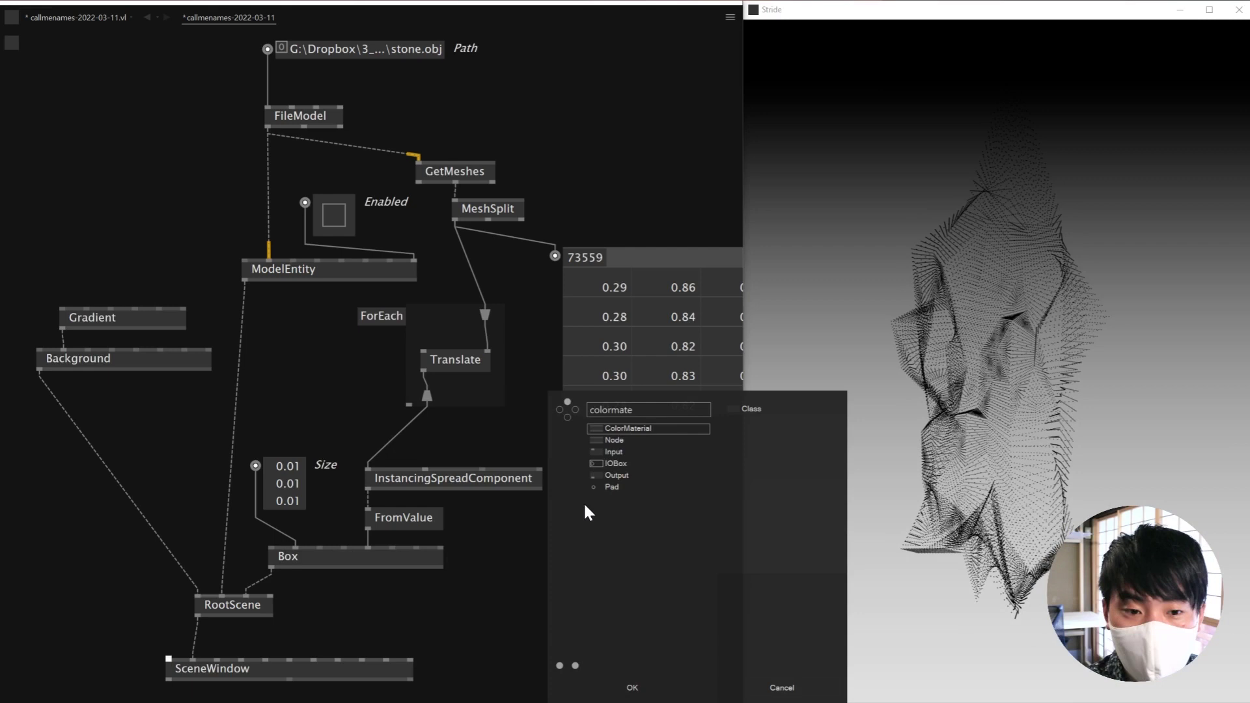
drag(608, 448, 338, 414)
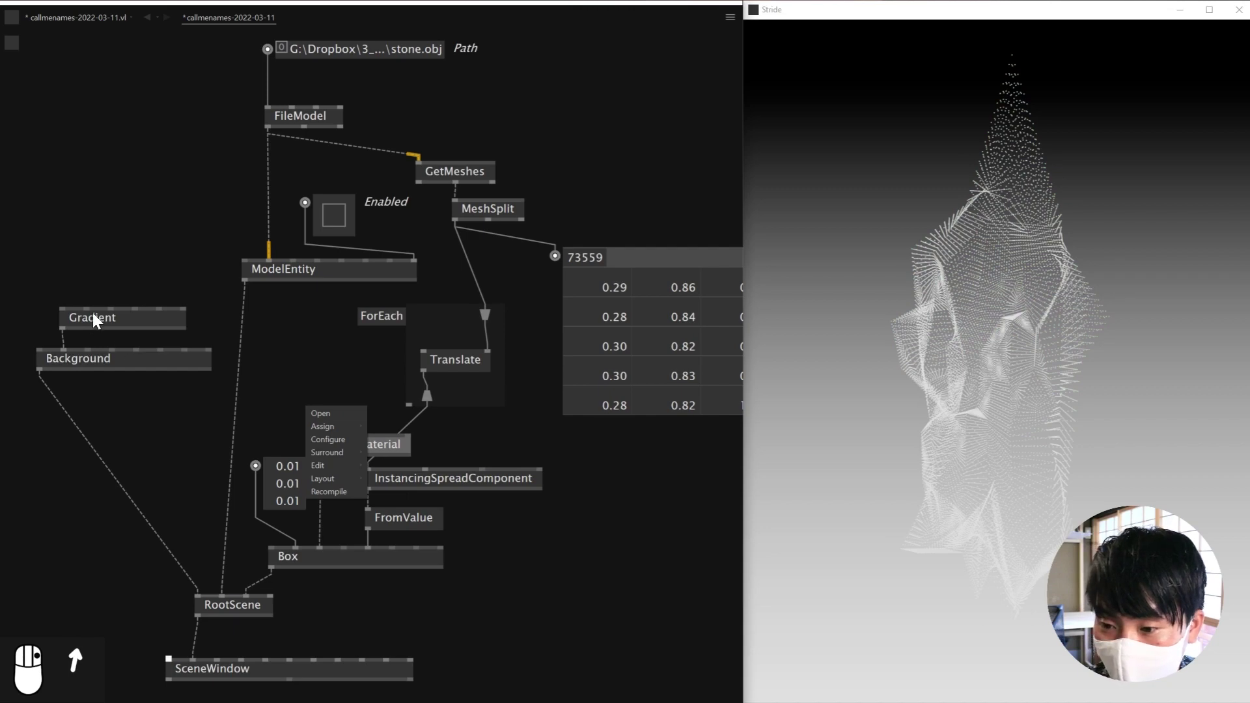
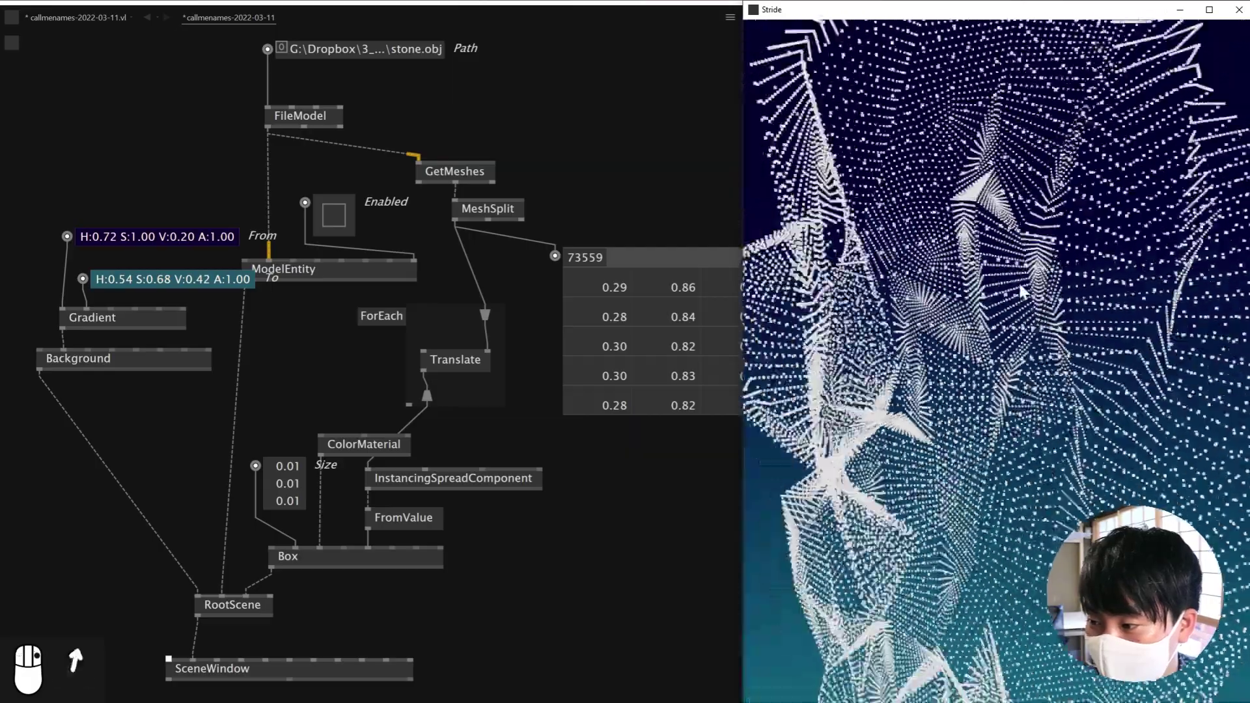
Step: Orbit and pull back the Stride camera until the whole point cloud sits framed against the gradient
drag(1083, 324, 1070, 370)
right_click(1068, 416)
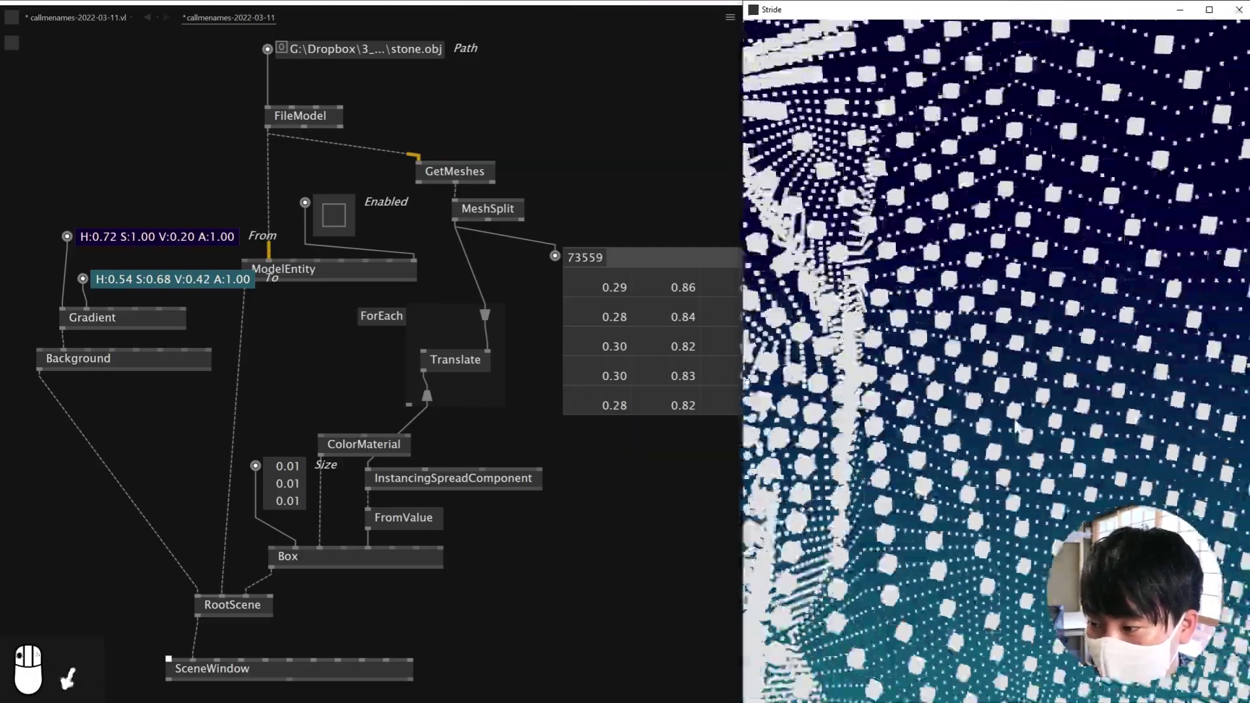
drag(1047, 295, 1099, 356)
drag(1099, 356, 1139, 320)
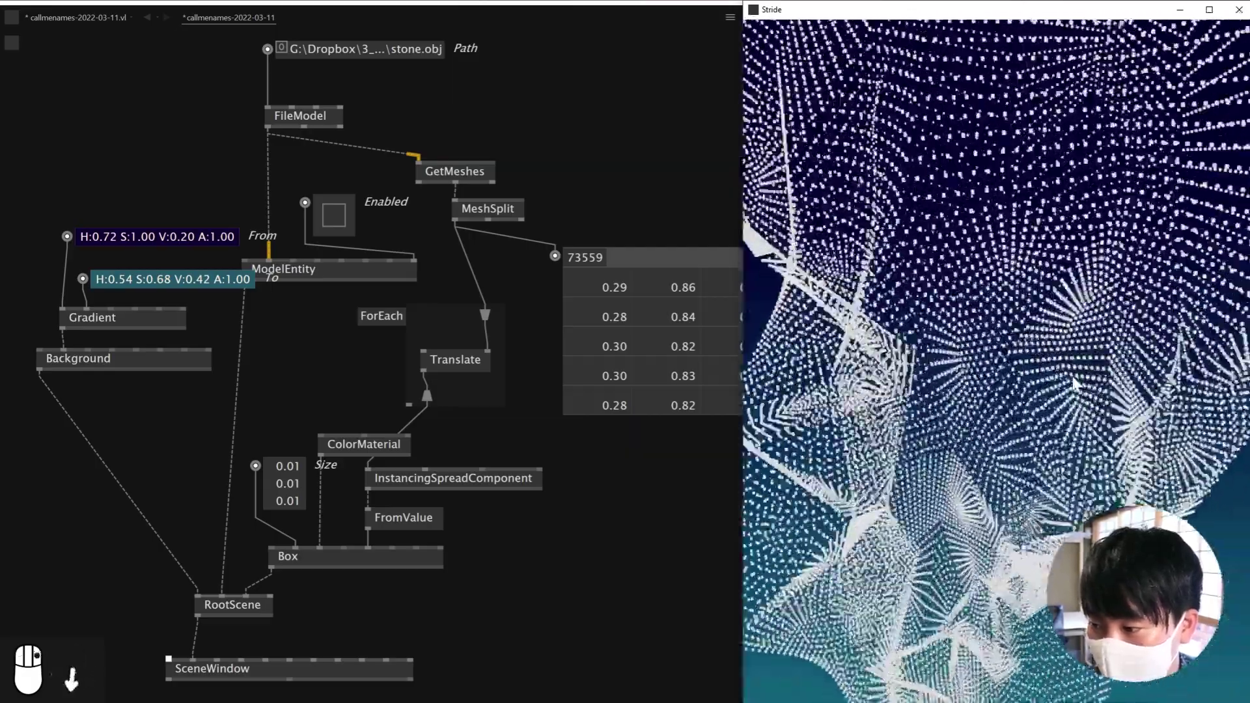
drag(1071, 349, 980, 283)
right_click(1042, 177)
drag(1046, 183, 1082, 326)
drag(976, 451, 992, 388)
drag(992, 388, 107, 205)
drag(106, 205, 996, 220)
drag(997, 220, 377, 335)
drag(381, 374, 262, 160)
drag(262, 159, 346, 305)
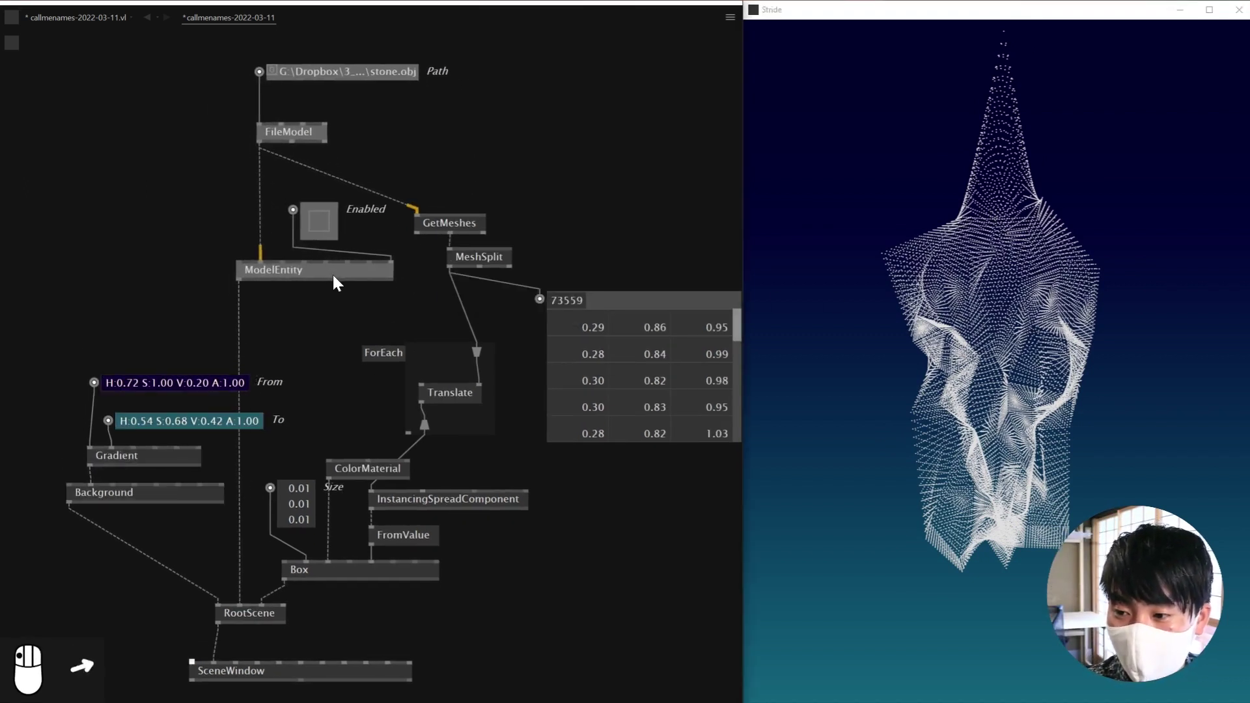
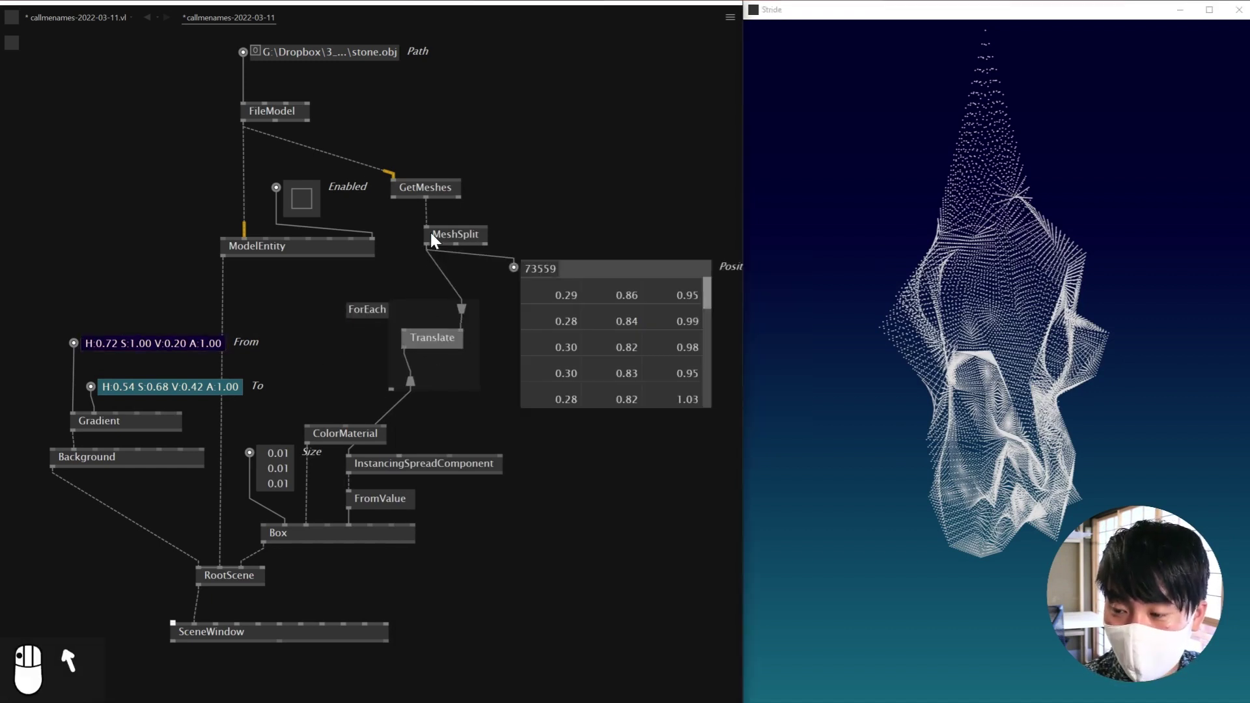
drag(435, 255, 571, 284)
drag(461, 319, 353, 486)
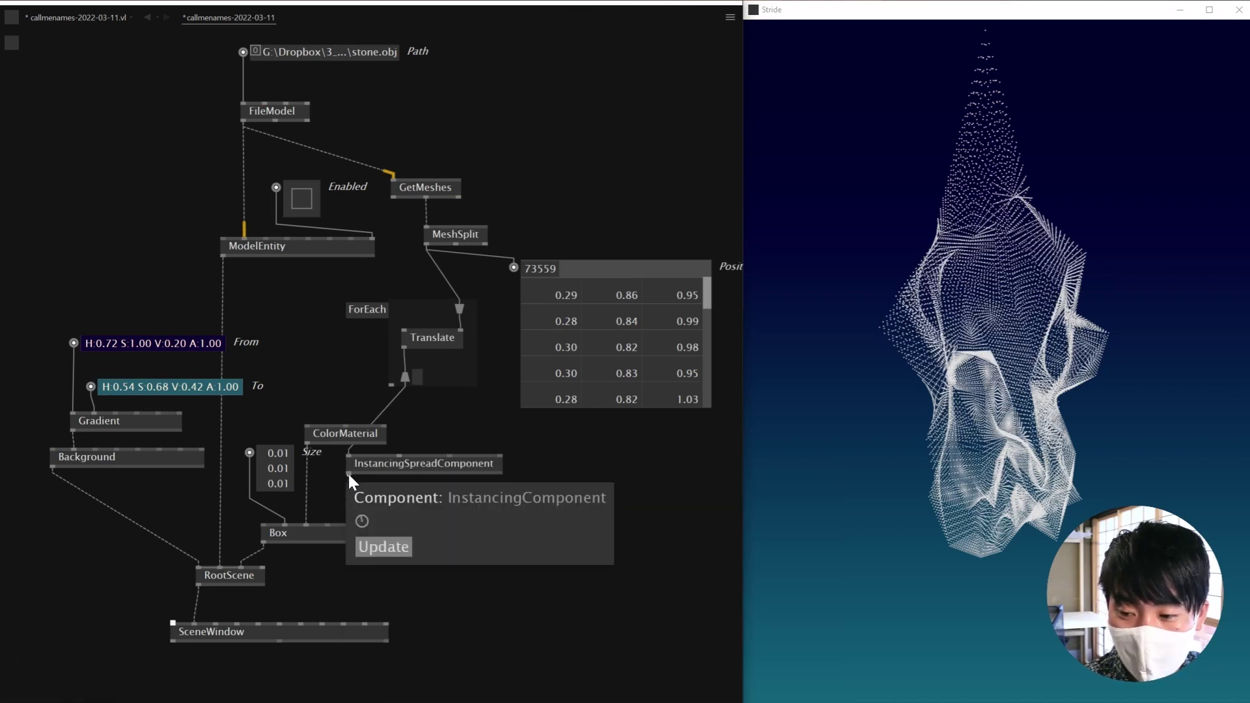
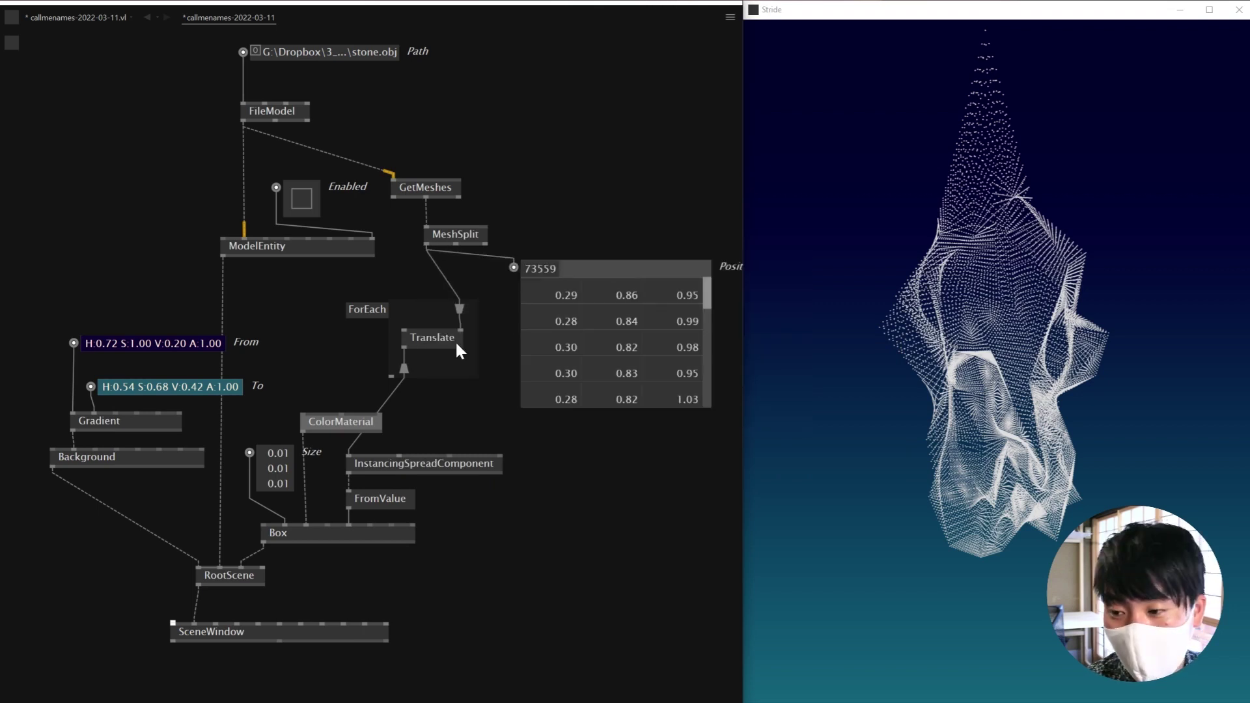
Step: Insert a * node on the point positions before Translate and add a RandomSpread counted from MeshSplit
drag(458, 356, 441, 340)
key(Return)
drag(441, 340, 465, 365)
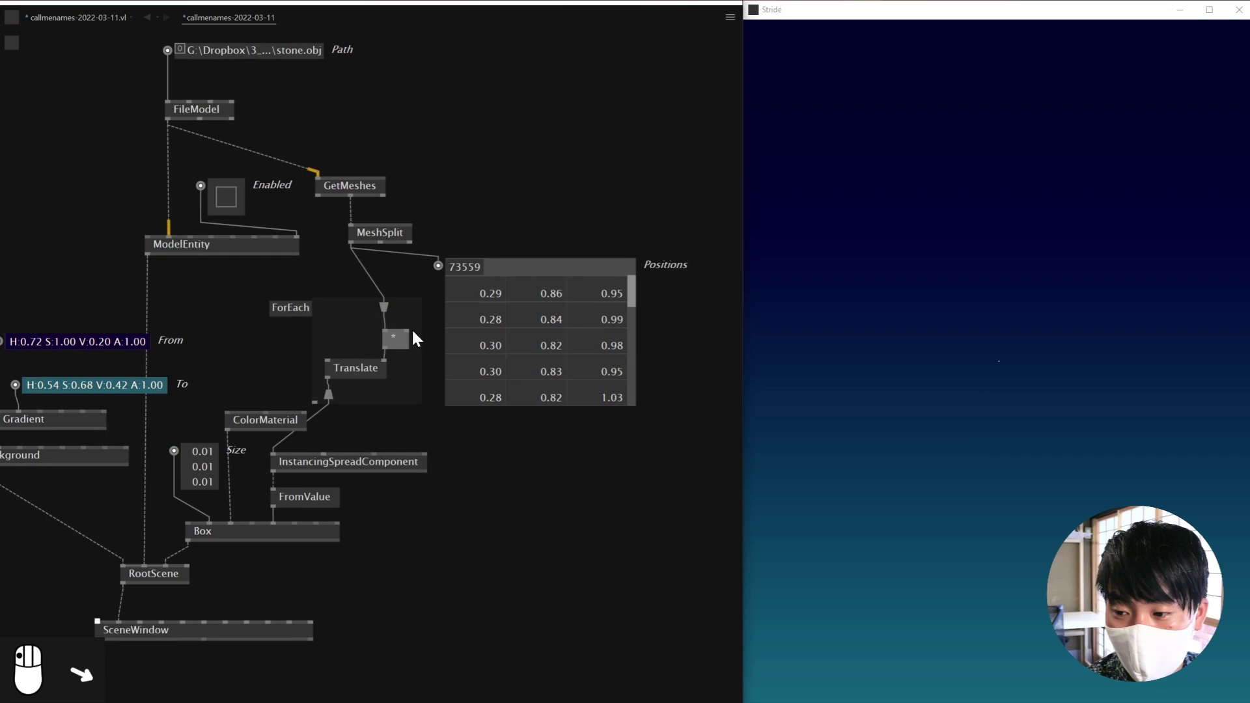
drag(499, 129, 532, 188)
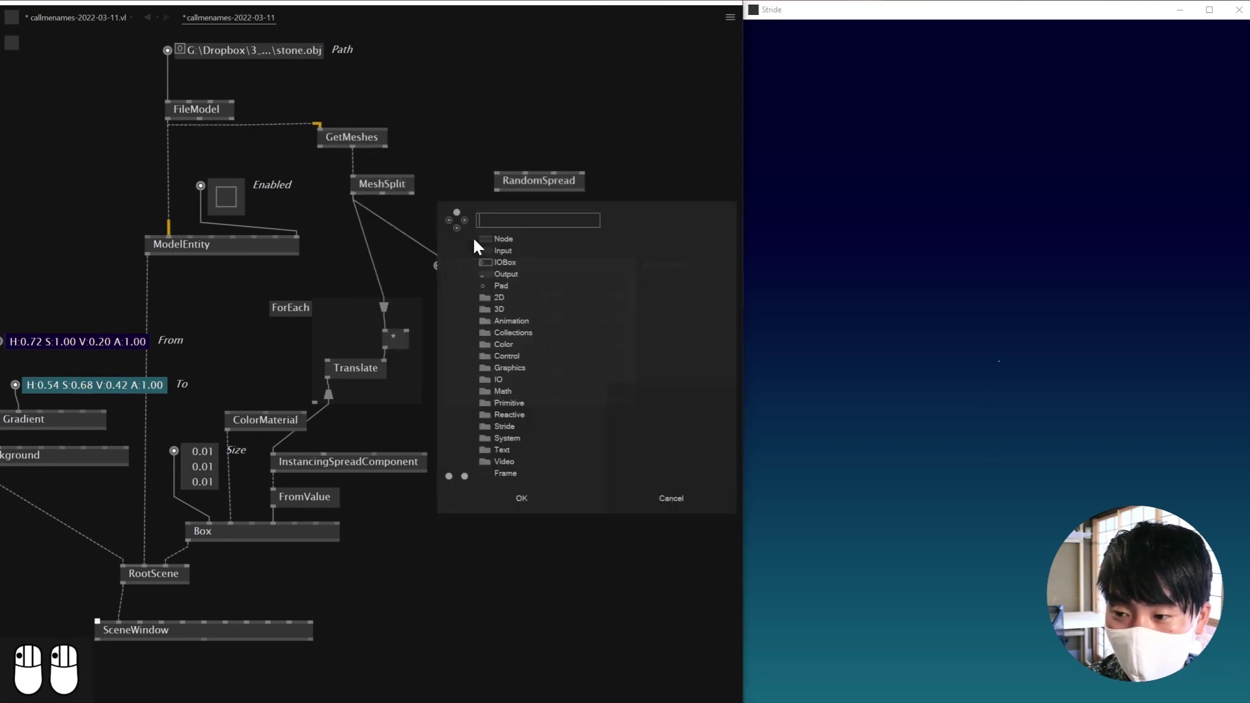
key(Return)
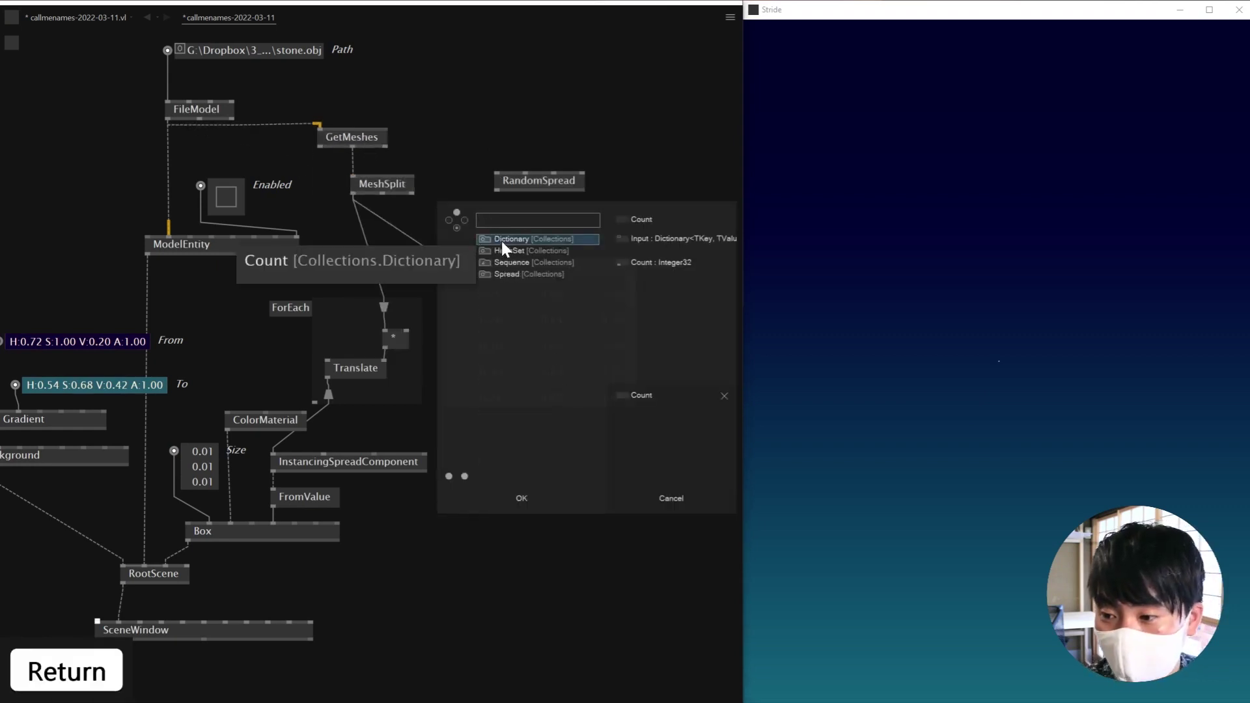
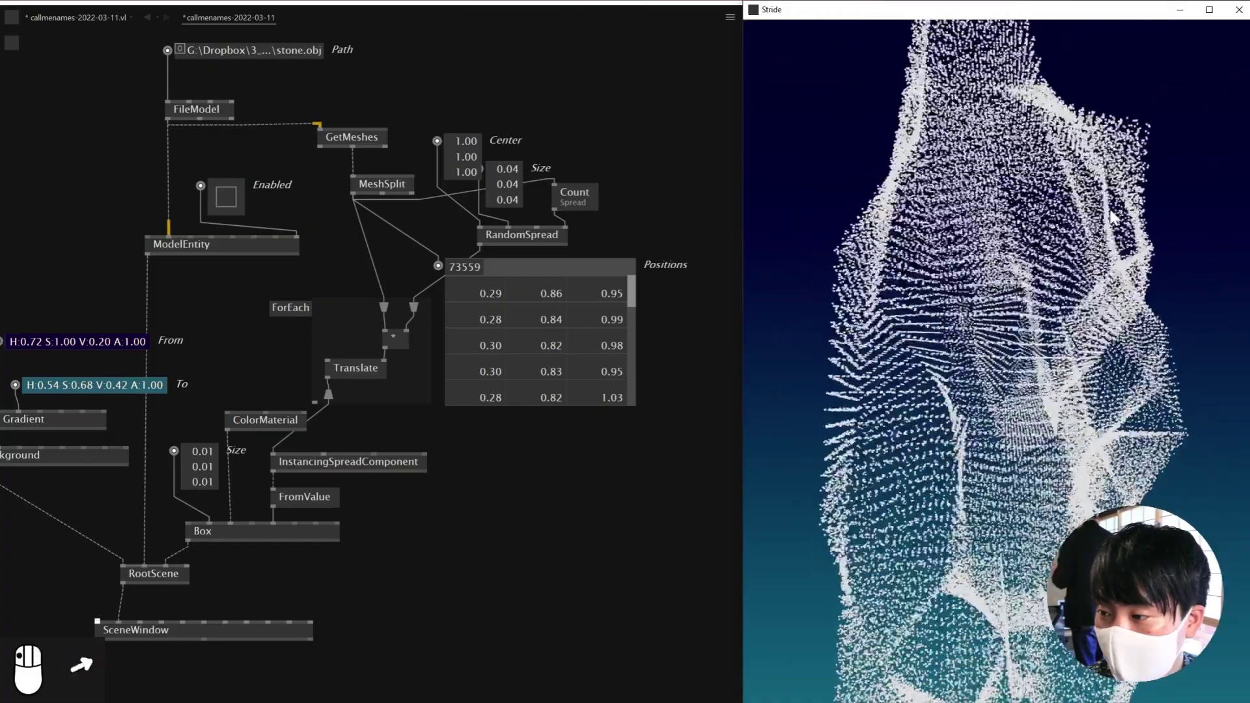
Step: Move the Size IOBox to sit above the RandomSpread node
drag(1090, 259, 1092, 259)
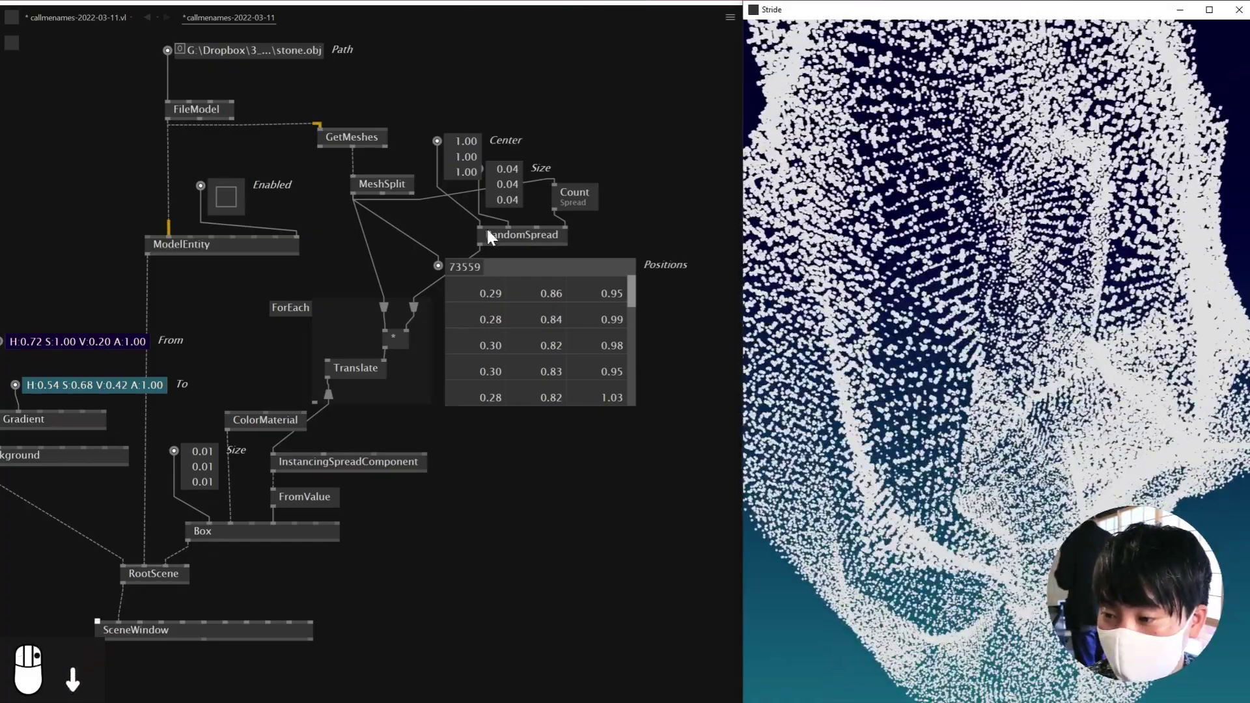
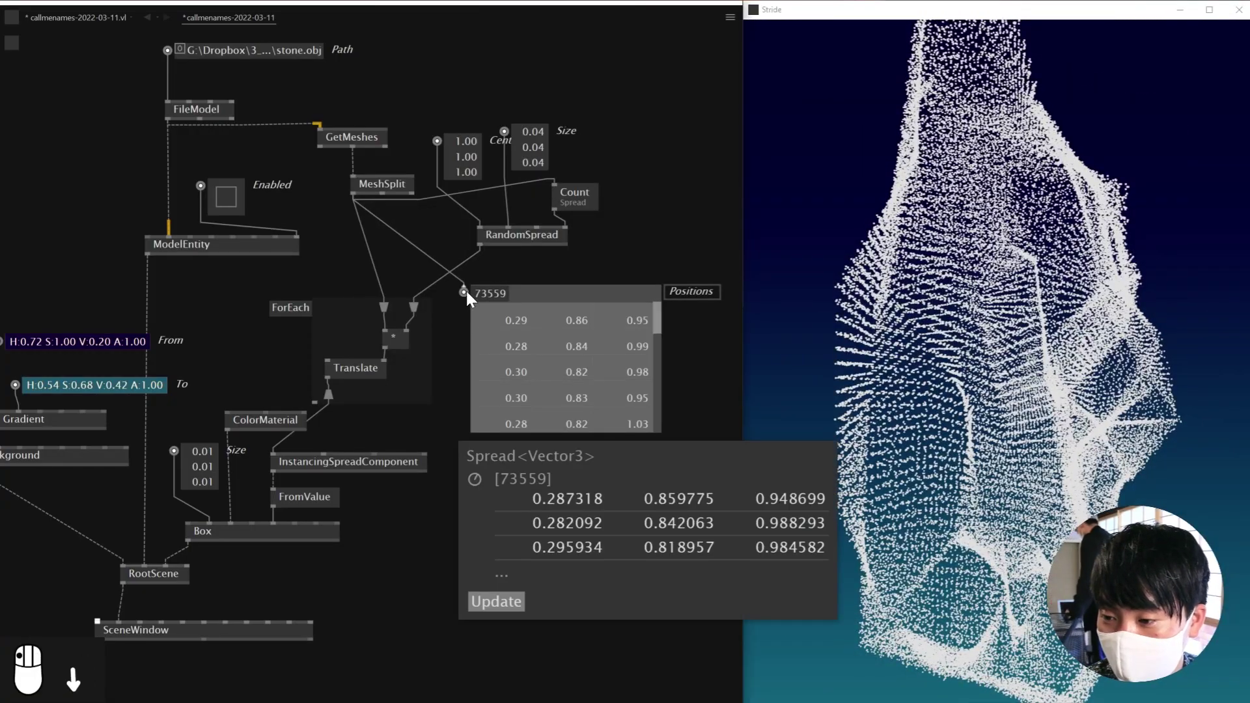
right_click(1053, 254)
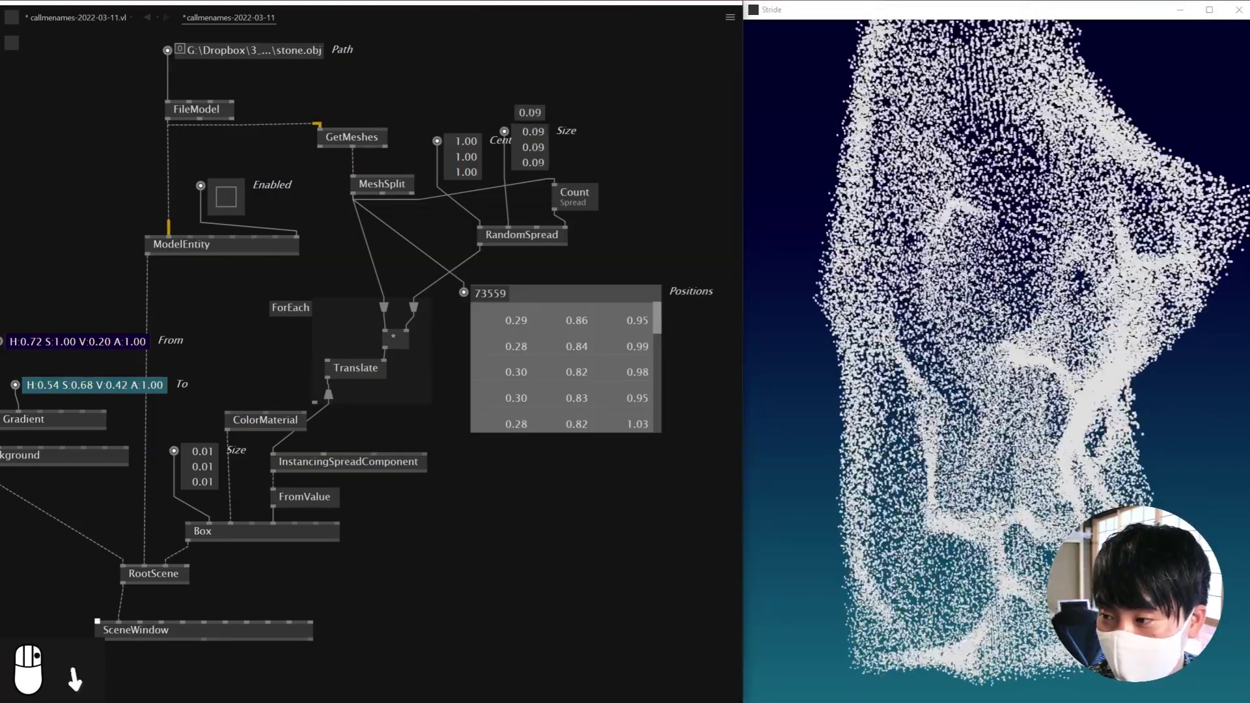
click(1106, 292)
Step: Try a scatter size of 0.09, then settle the RandomSpread size back at 0.04
drag(1068, 219, 1066, 221)
drag(1066, 220, 1057, 306)
drag(1058, 305, 1060, 311)
click(1060, 312)
drag(1059, 157, 1062, 97)
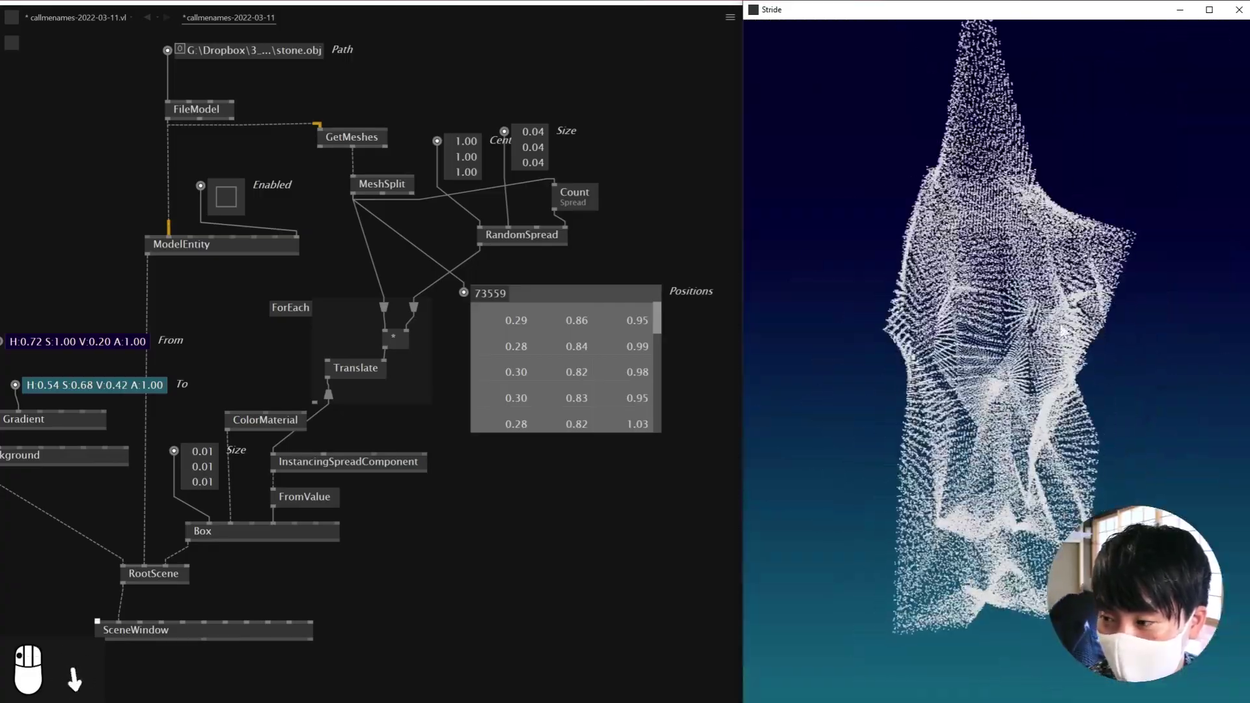
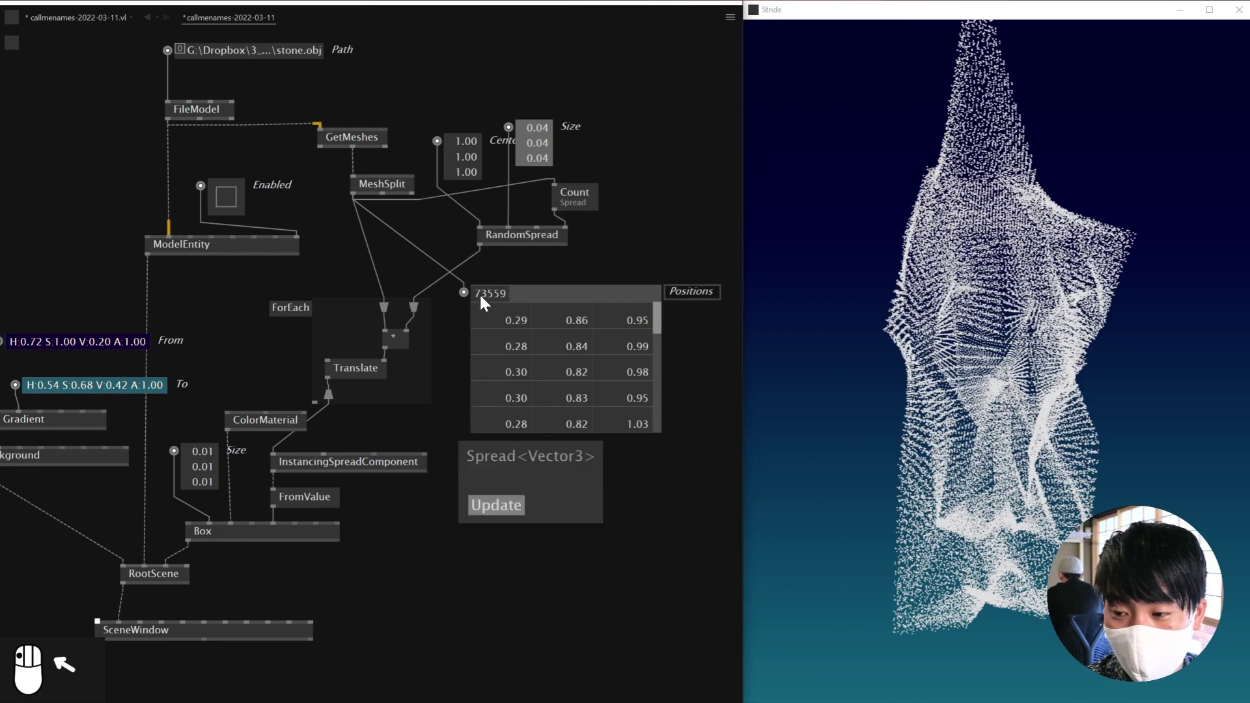
Step: Rearrange the RandomSpread and loop nodes to make room for the cache region
drag(1067, 287, 976, 342)
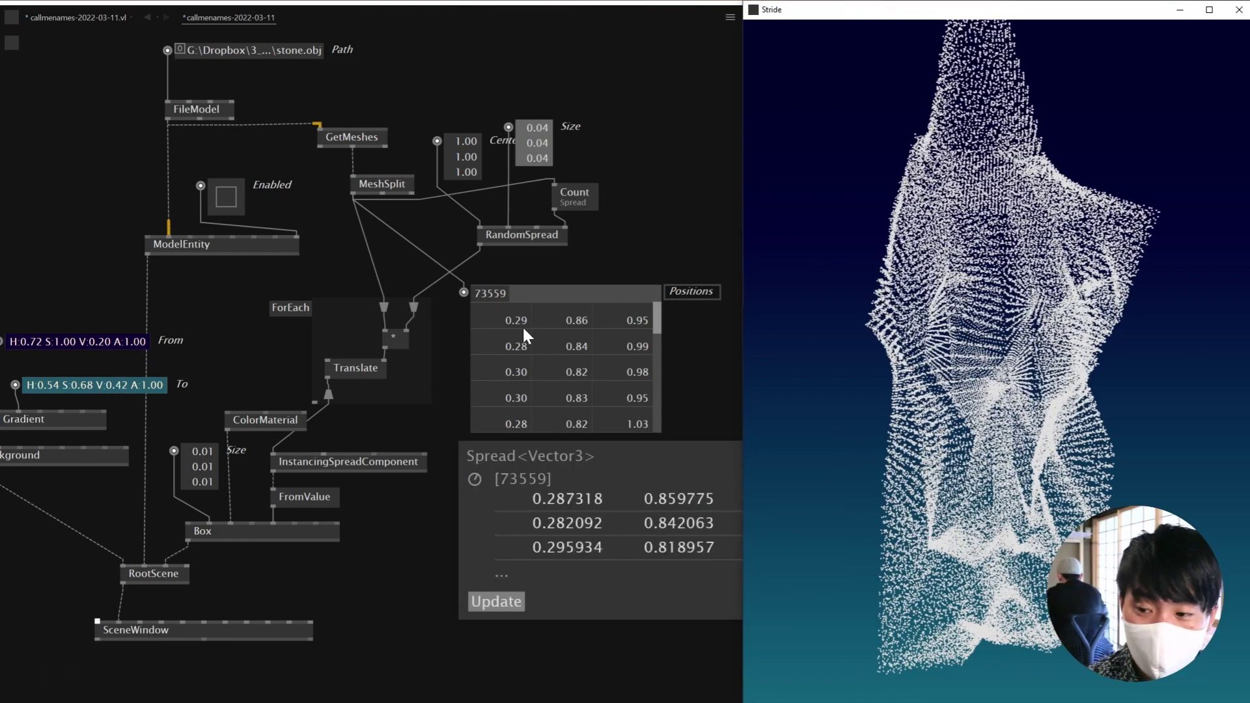
drag(524, 200, 339, 301)
drag(339, 302, 355, 266)
drag(354, 266, 376, 327)
drag(376, 328, 387, 336)
drag(386, 337, 441, 390)
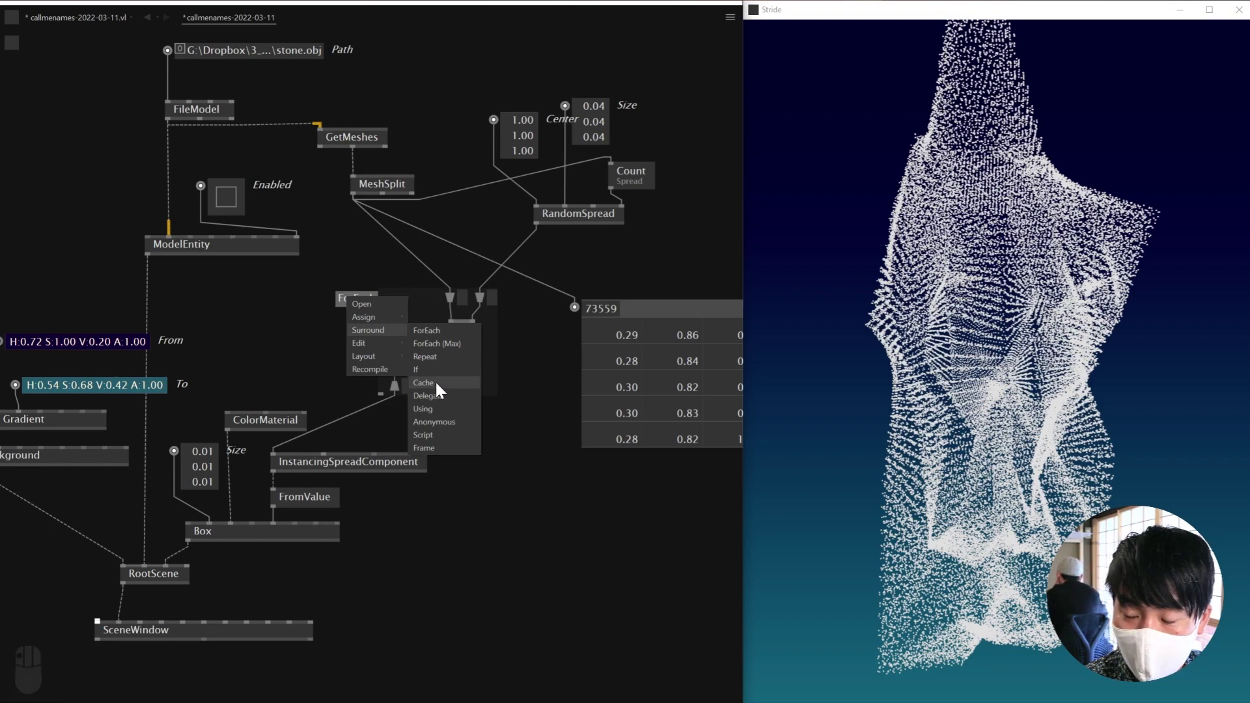
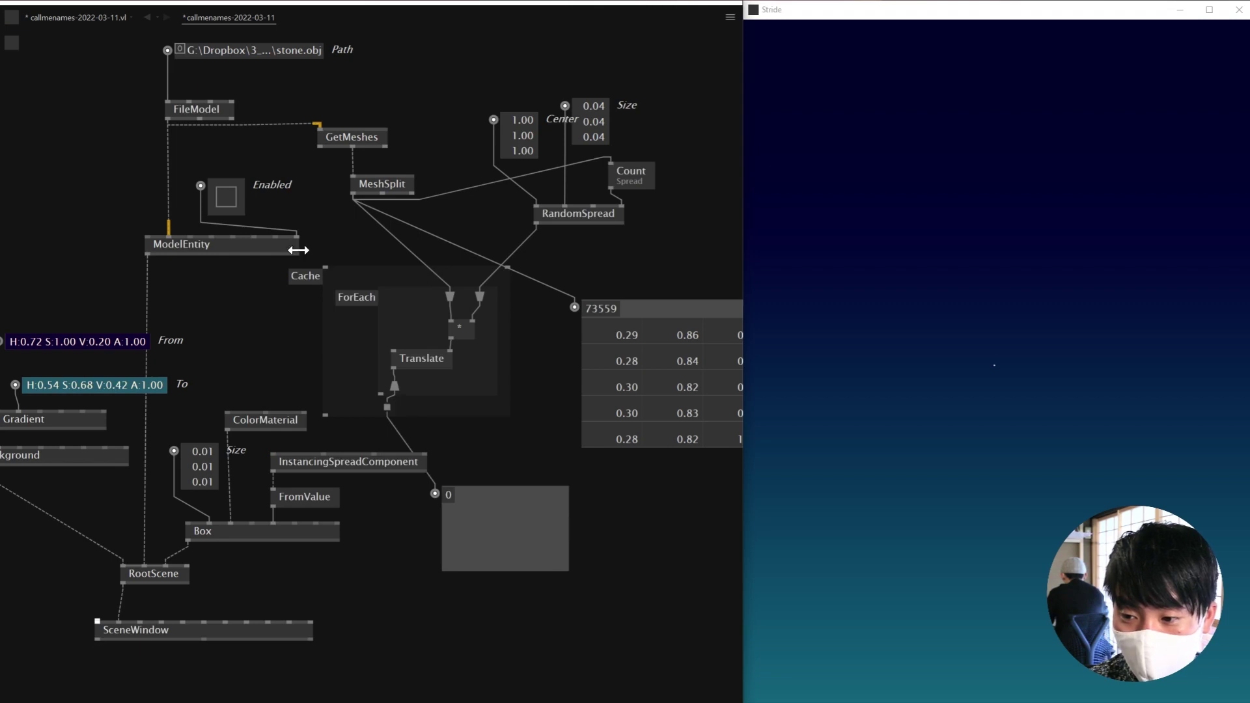
Step: Enlarge the Cache region so it encloses the whole ForEach loop
right_click(333, 256)
click(356, 243)
drag(356, 242, 470, 504)
scroll(up, 3)
drag(470, 503, 414, 435)
scroll(up, 3)
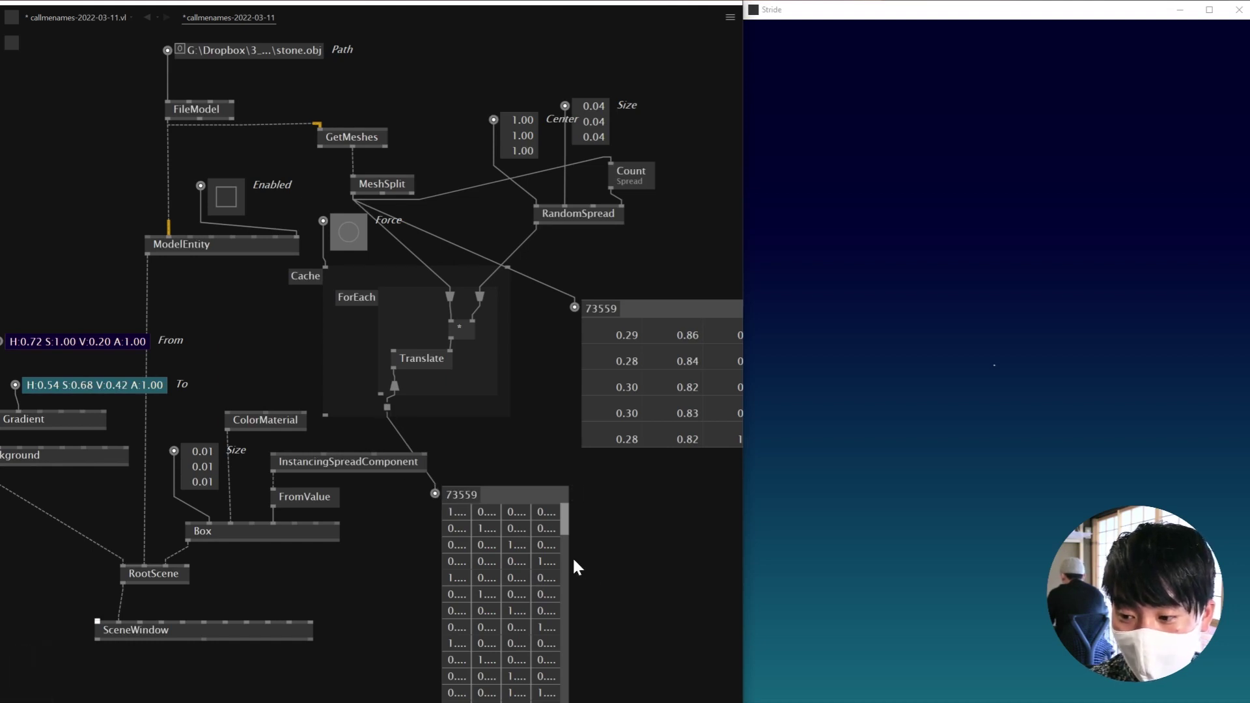
drag(577, 569, 472, 368)
Step: Raise the RandomSpread Size value to 0.29
right_click(472, 367)
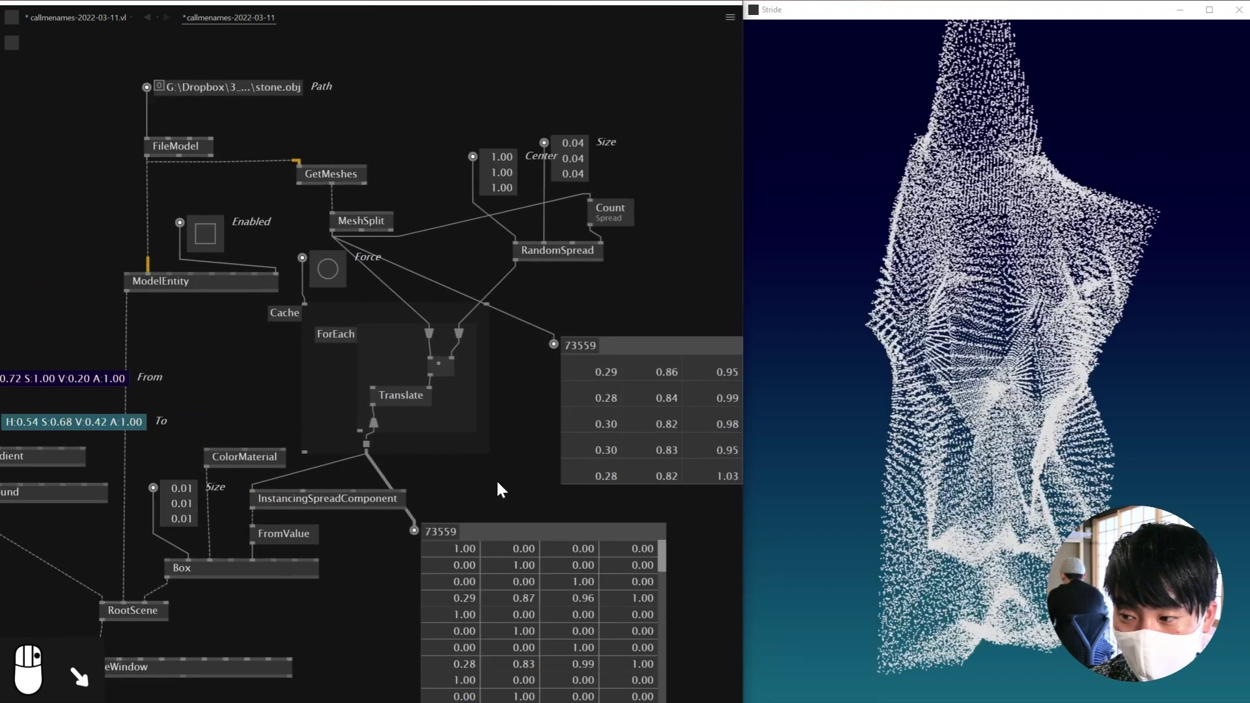
click(325, 304)
drag(325, 301, 557, 155)
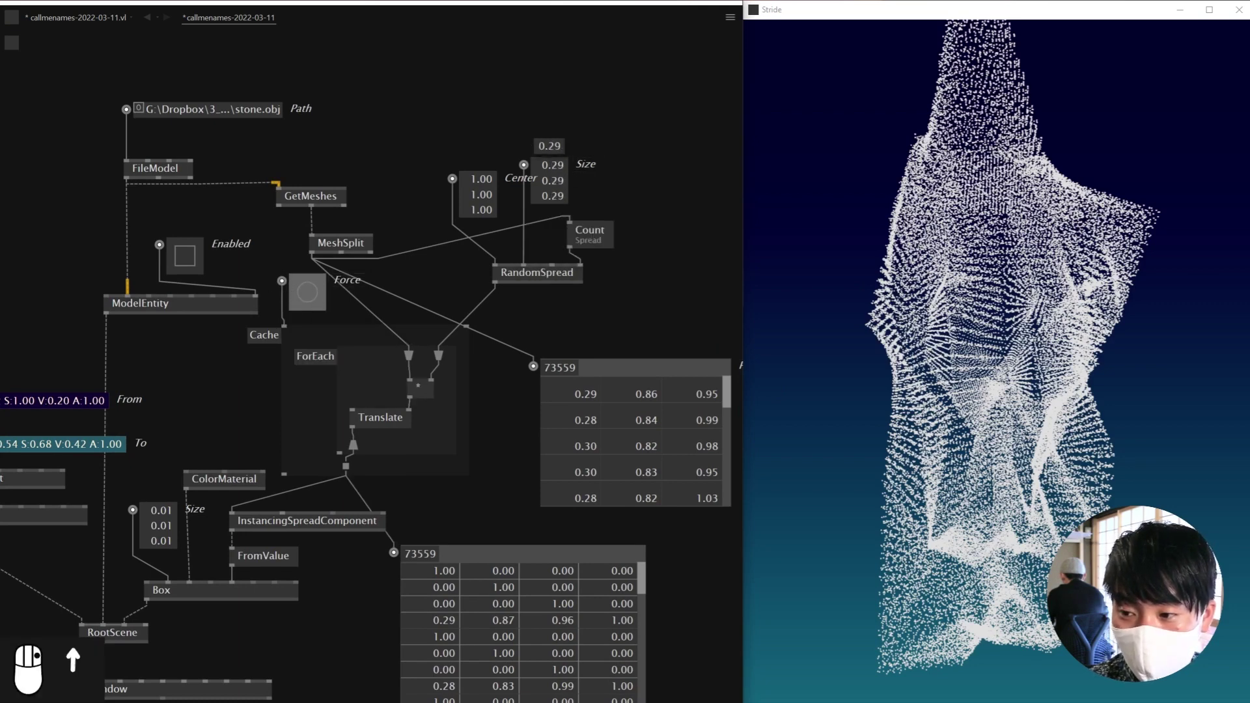
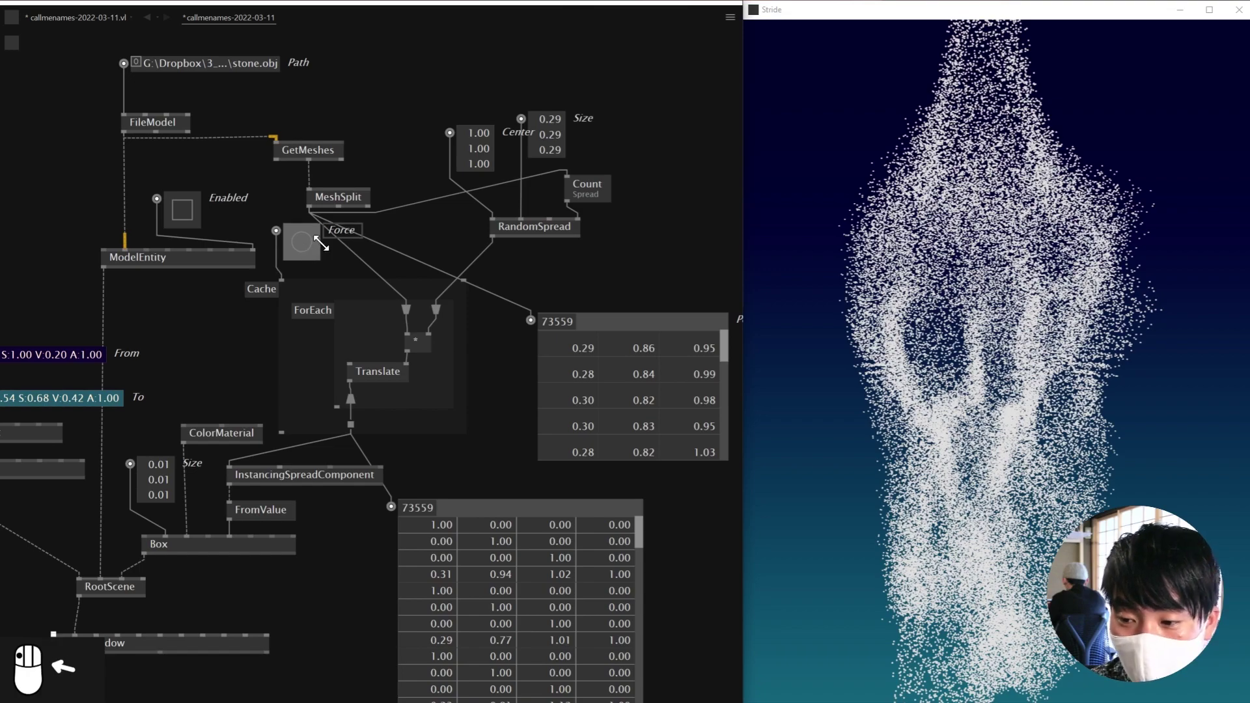
Step: Bang the Force input so the cache re-randomises the 0.29 point scatter
right_click(1003, 341)
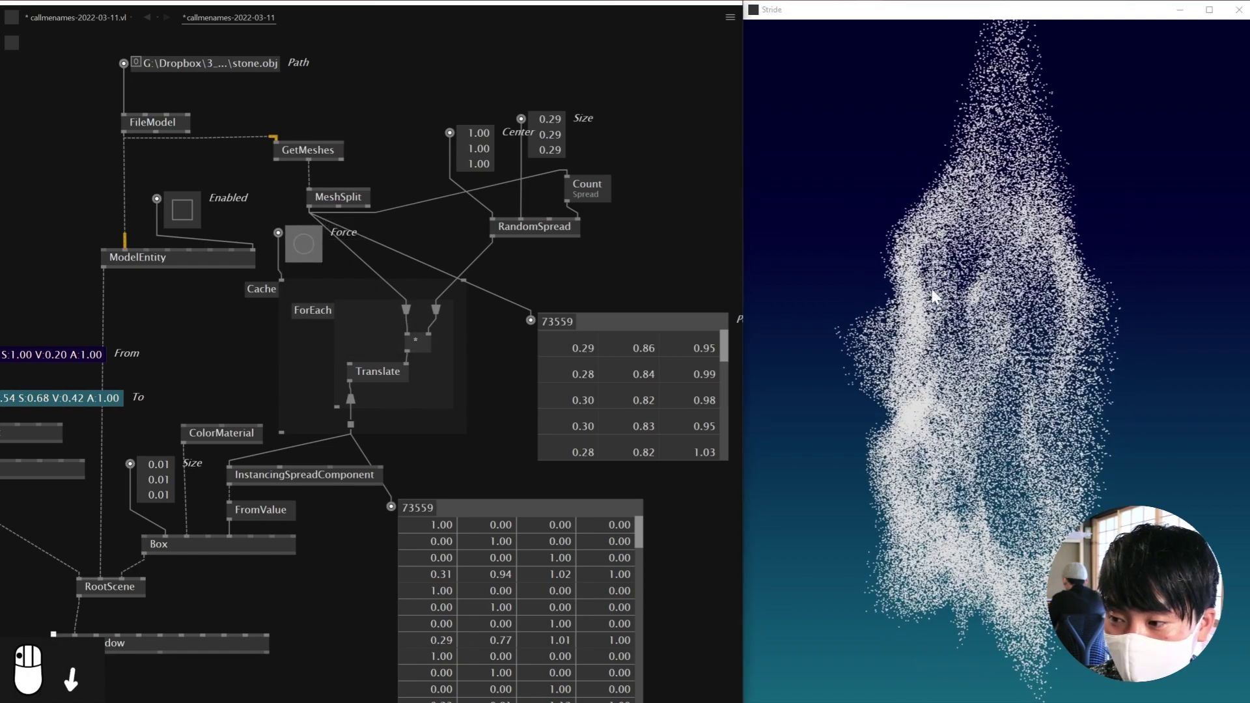
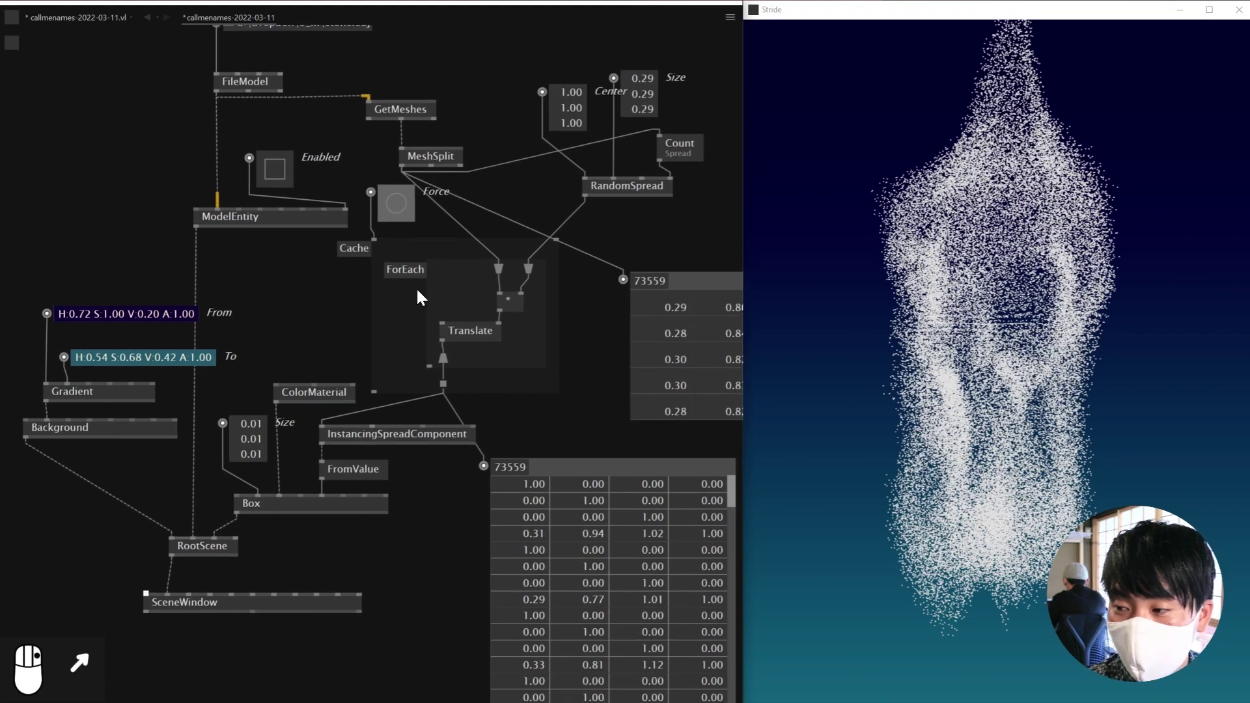
Step: Remove the ColorMaterial node and its colour input from the Box
drag(981, 364, 323, 411)
drag(327, 386, 305, 404)
right_click(315, 492)
key(Delete)
key(Delete)
drag(500, 465, 399, 455)
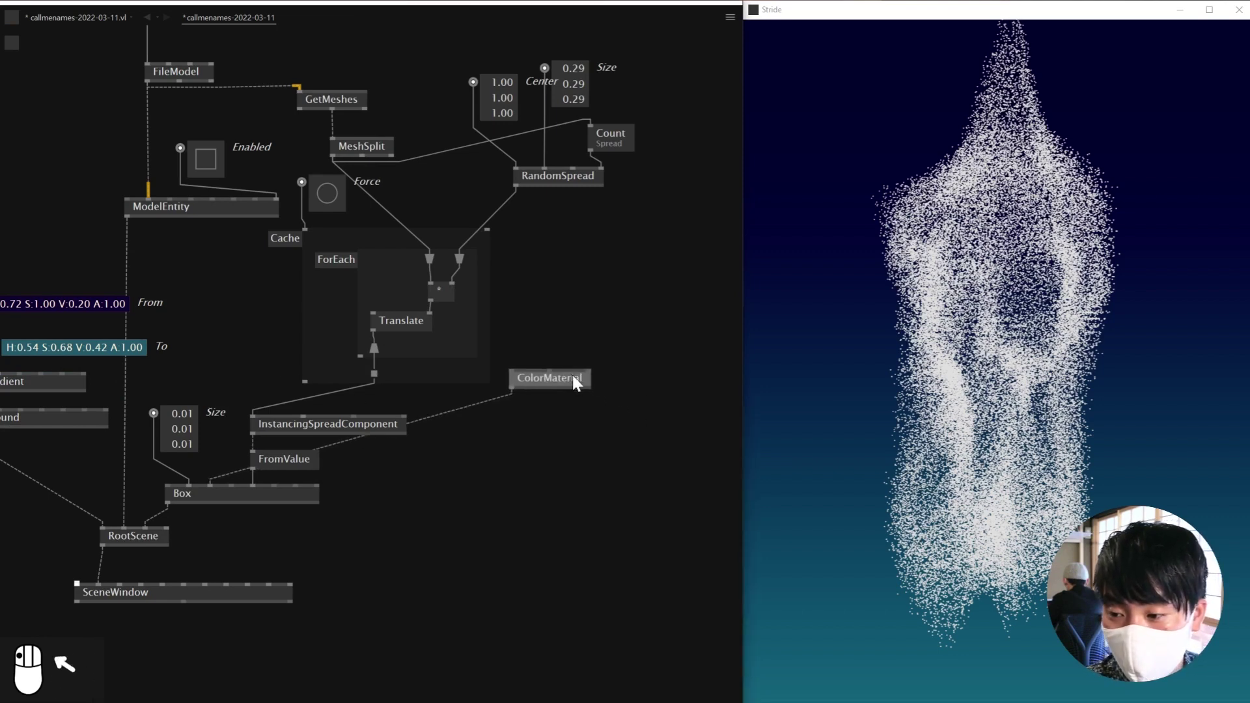
click(504, 479)
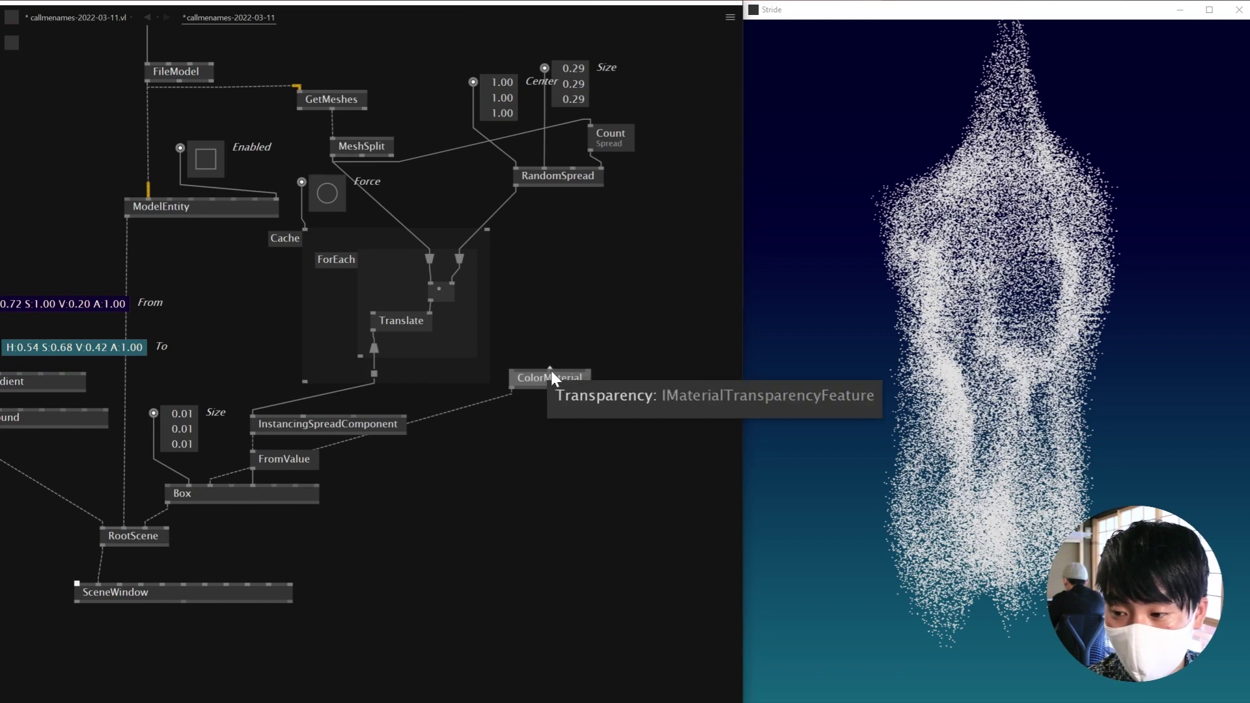
key(Delete)
Step: Add PBRMaterial with an Emissive feature coloured 0.46,0,0,1 and connect it to Box
drag(495, 447, 493, 450)
key(Down)
drag(517, 450, 560, 408)
drag(560, 408, 480, 411)
drag(479, 411, 482, 413)
key(Return)
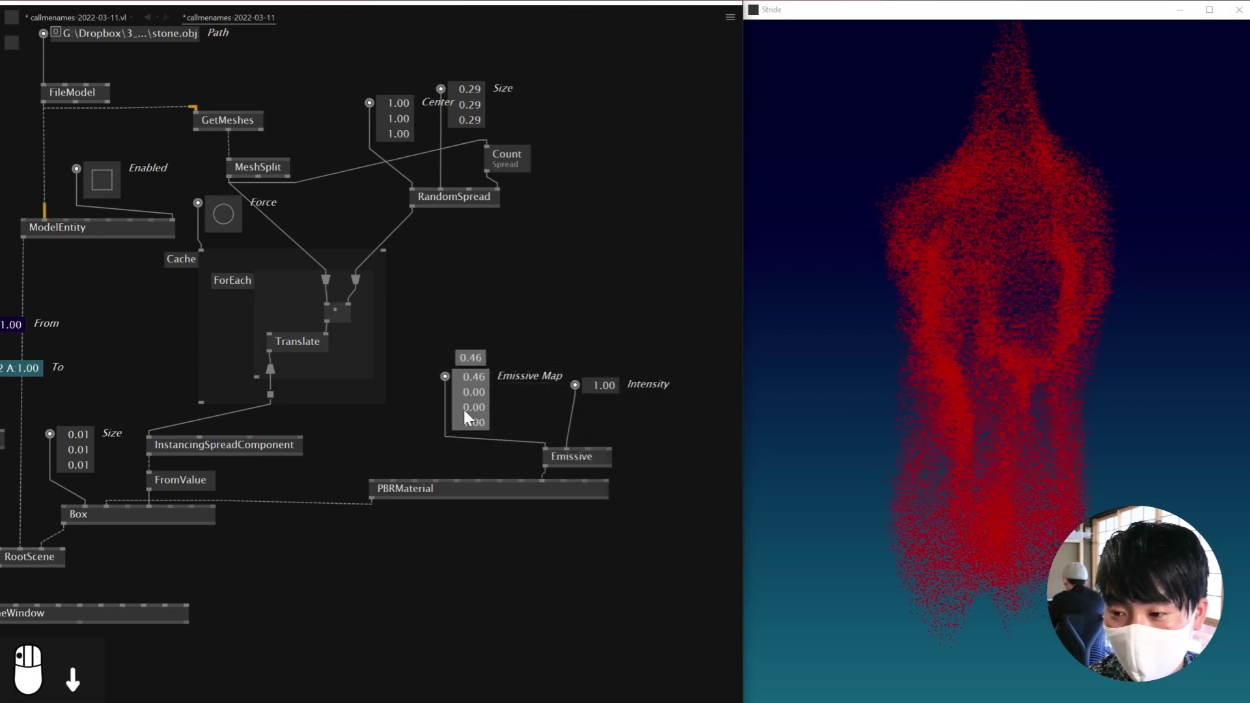
Step: Drag the Emissive Map red down to 0.00 and start a node-browser search for rgb
drag(532, 320, 503, 358)
drag(502, 359, 501, 336)
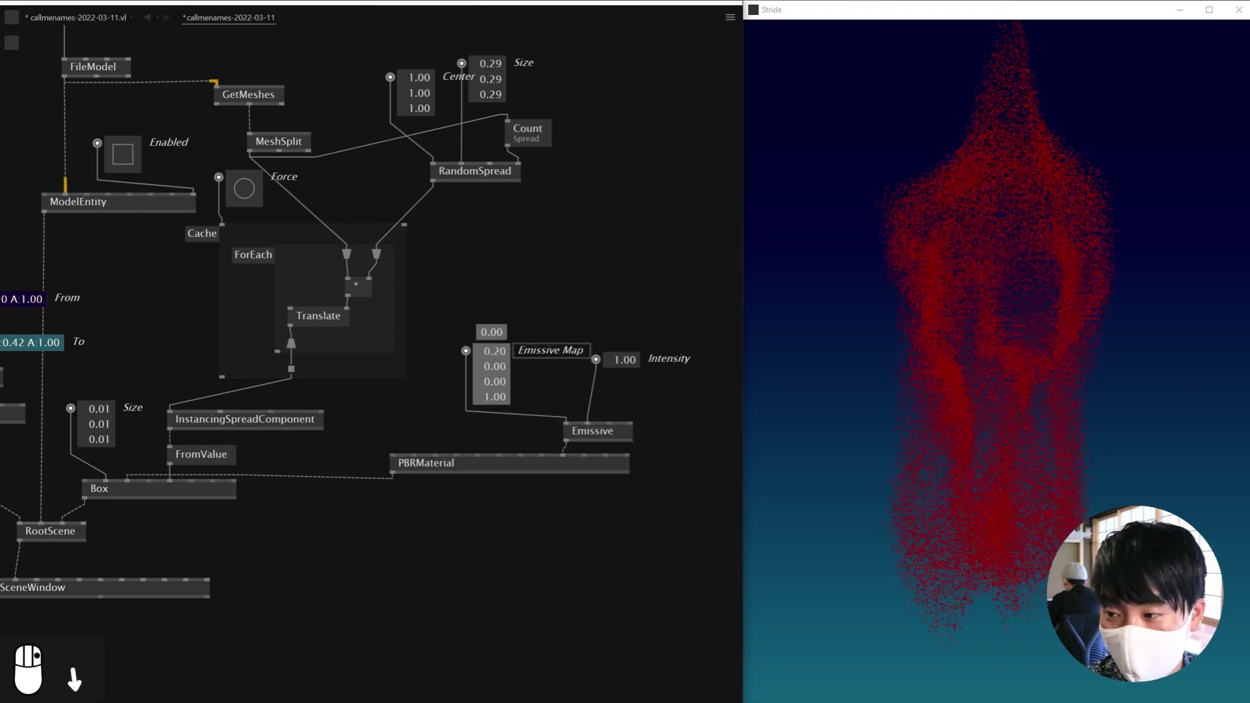
drag(504, 364, 500, 371)
key(Delete)
key(Return)
right_click(498, 378)
click(500, 378)
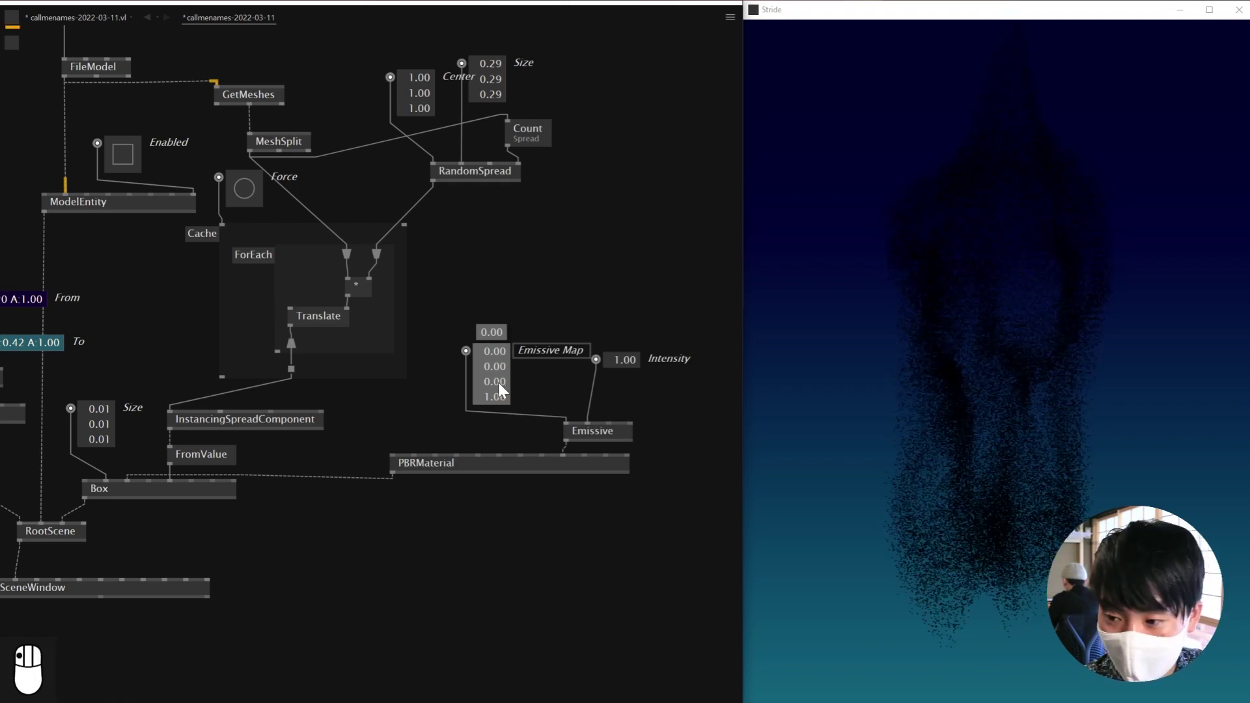
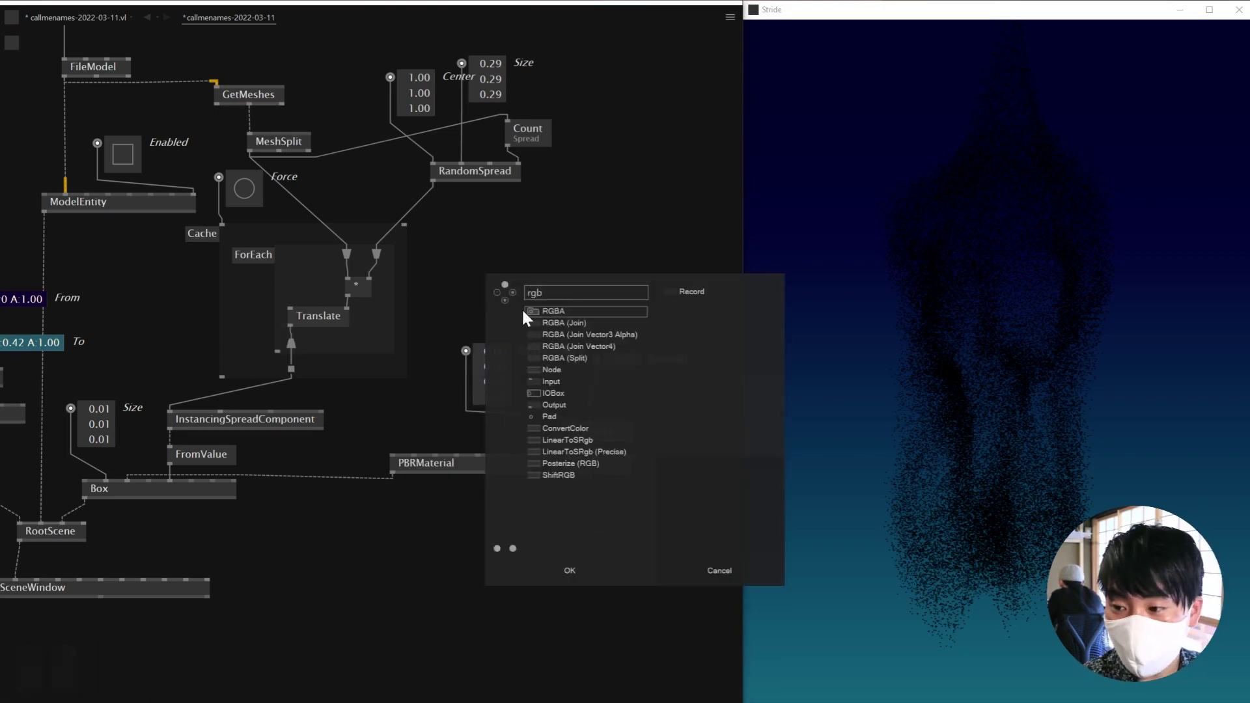
Step: Place an RGBA node in the patch, removing the Emissive Map value box
drag(481, 367, 525, 353)
key(Delete)
drag(488, 398, 534, 355)
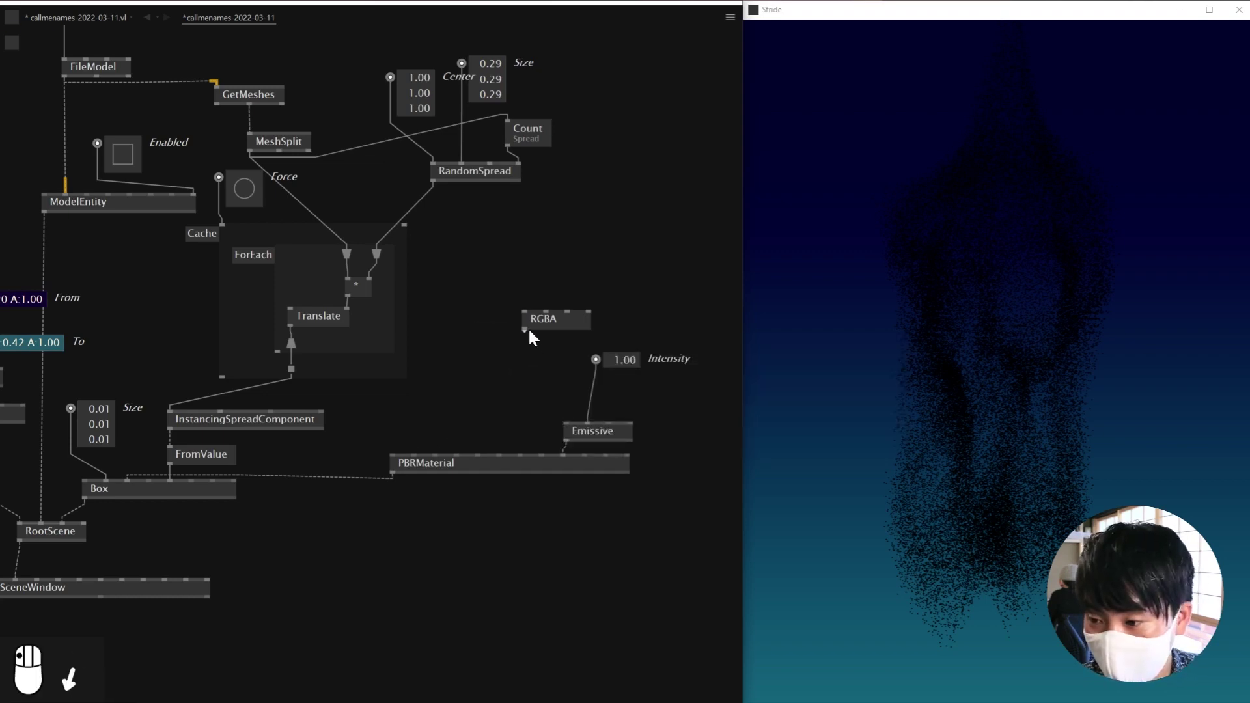
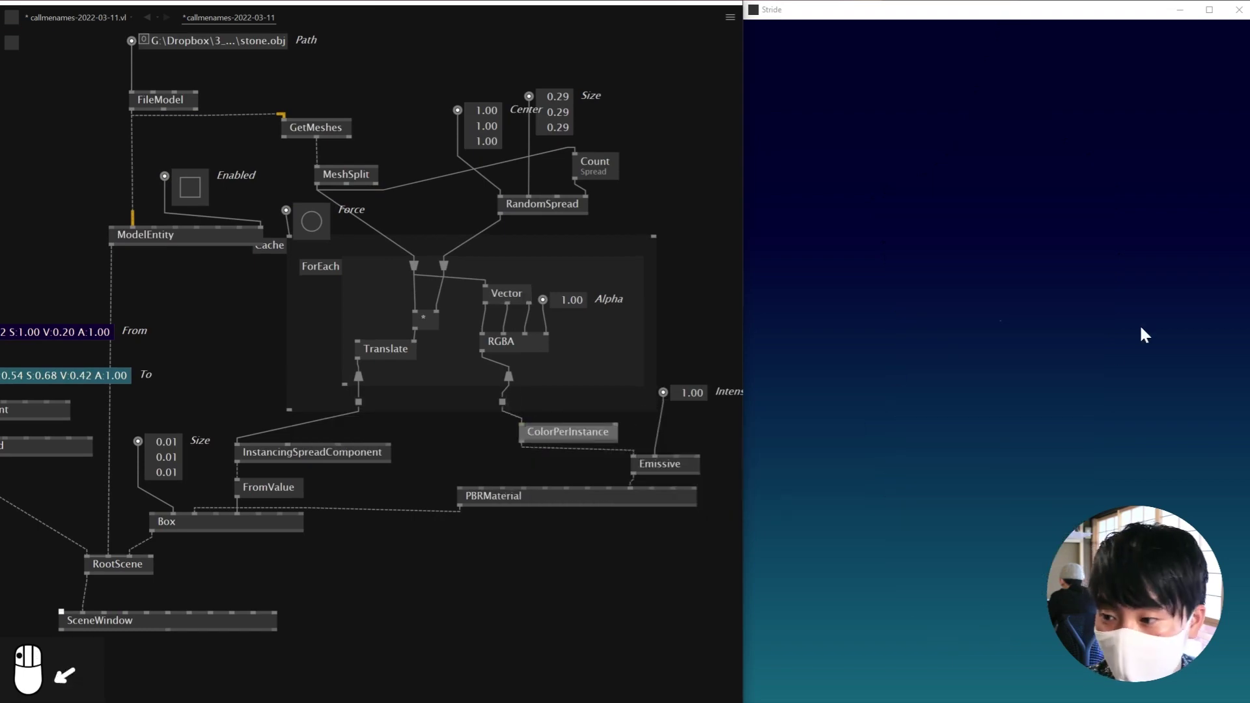
Step: Orbit and zoom the Stride view to inspect the rainbow-coloured instances
drag(993, 470, 317, 231)
drag(317, 232, 1039, 312)
drag(1039, 312, 1072, 215)
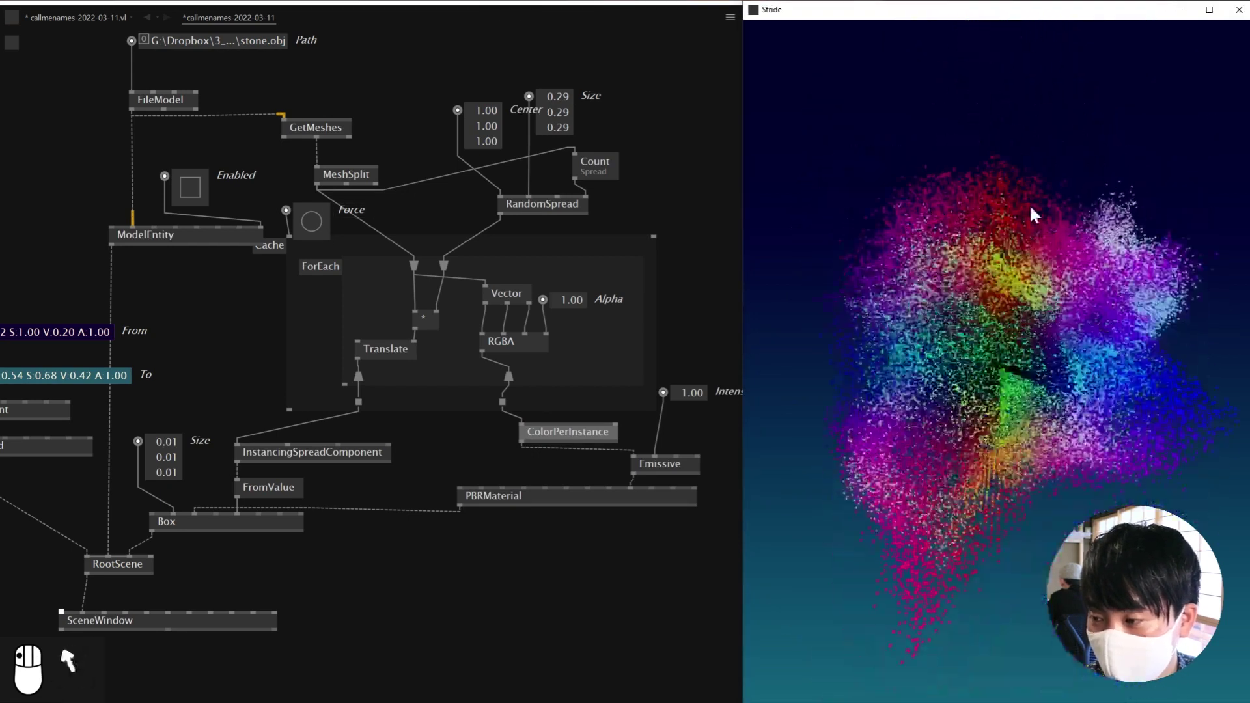
drag(1001, 295, 999, 399)
drag(999, 400, 998, 399)
click(998, 398)
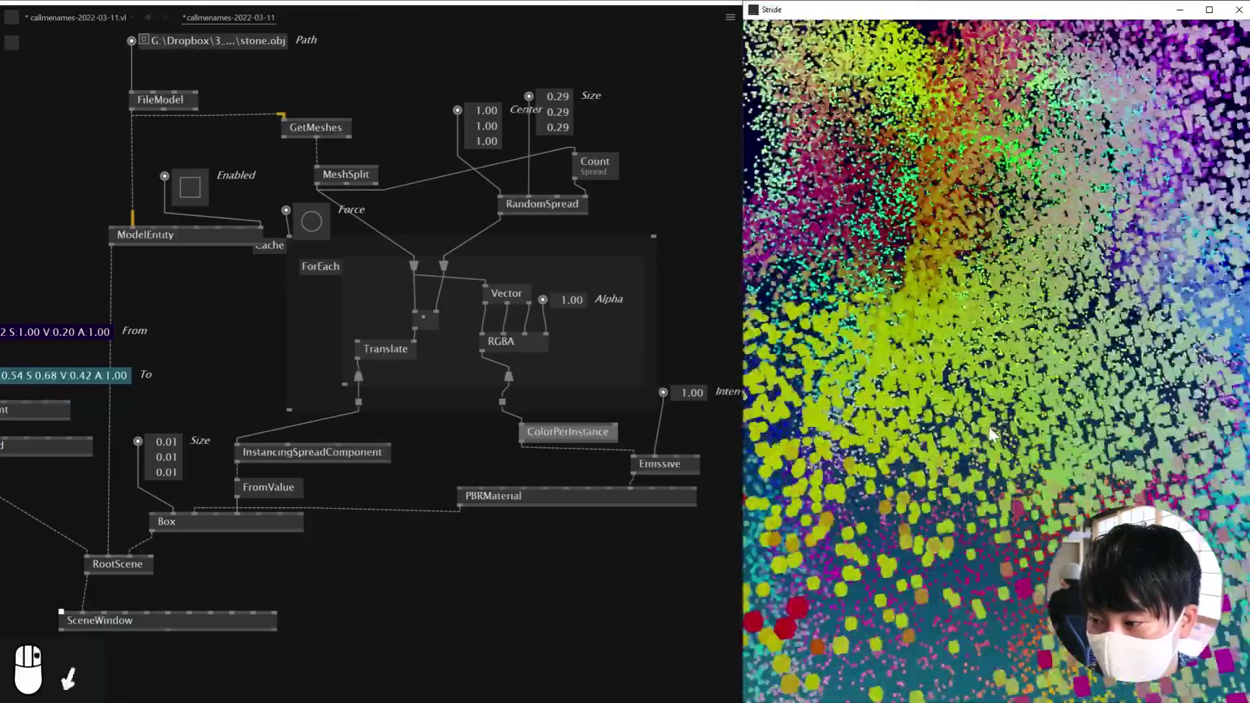
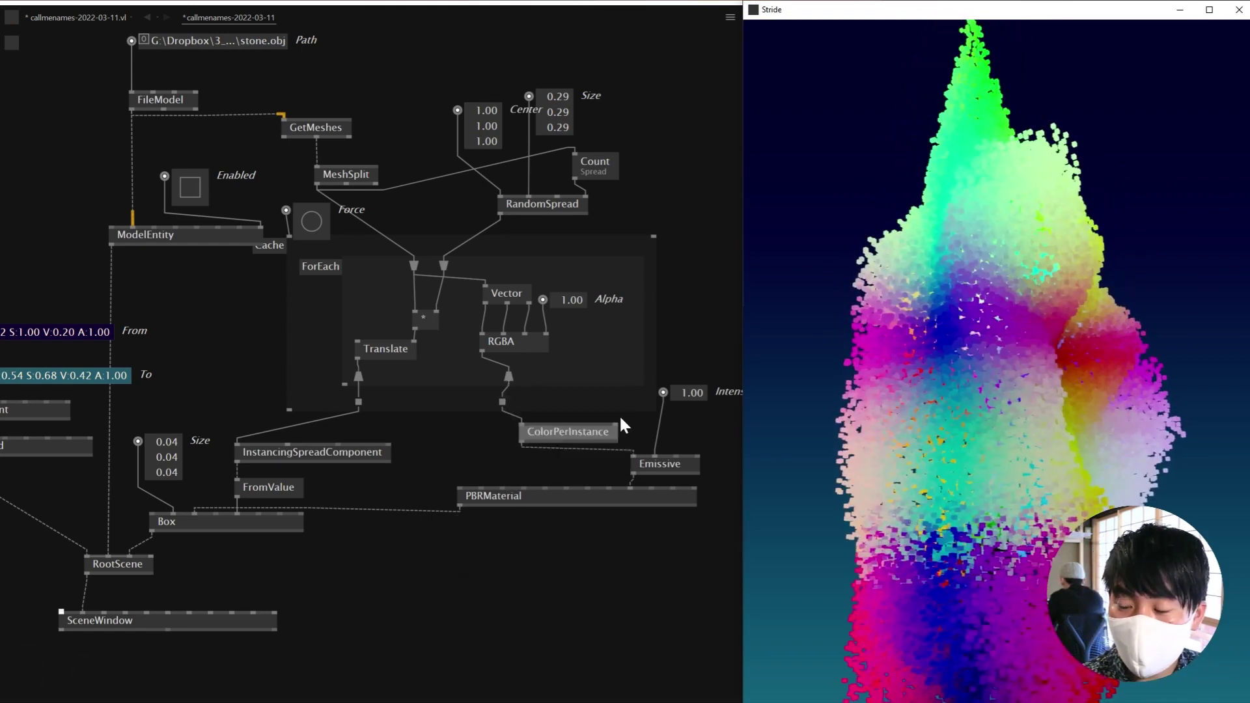
Step: Create a < node inside the ForEach region after checking its Spread<Vector3> input
drag(660, 403, 423, 275)
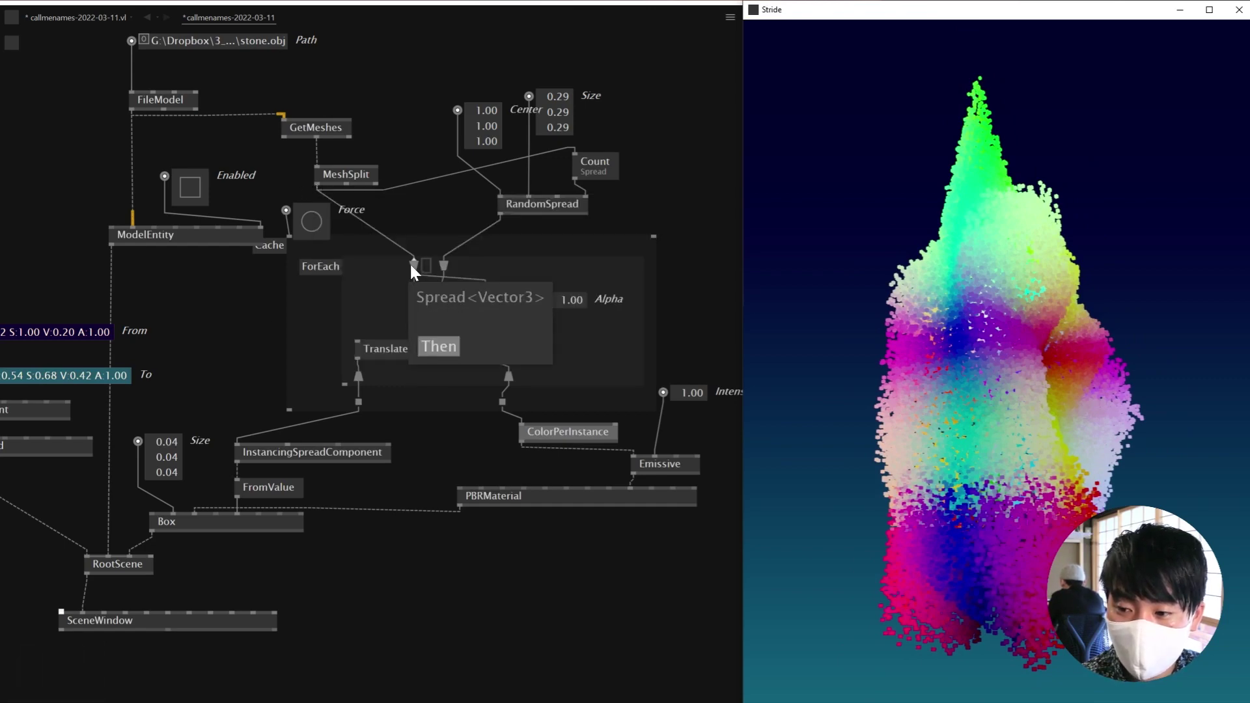
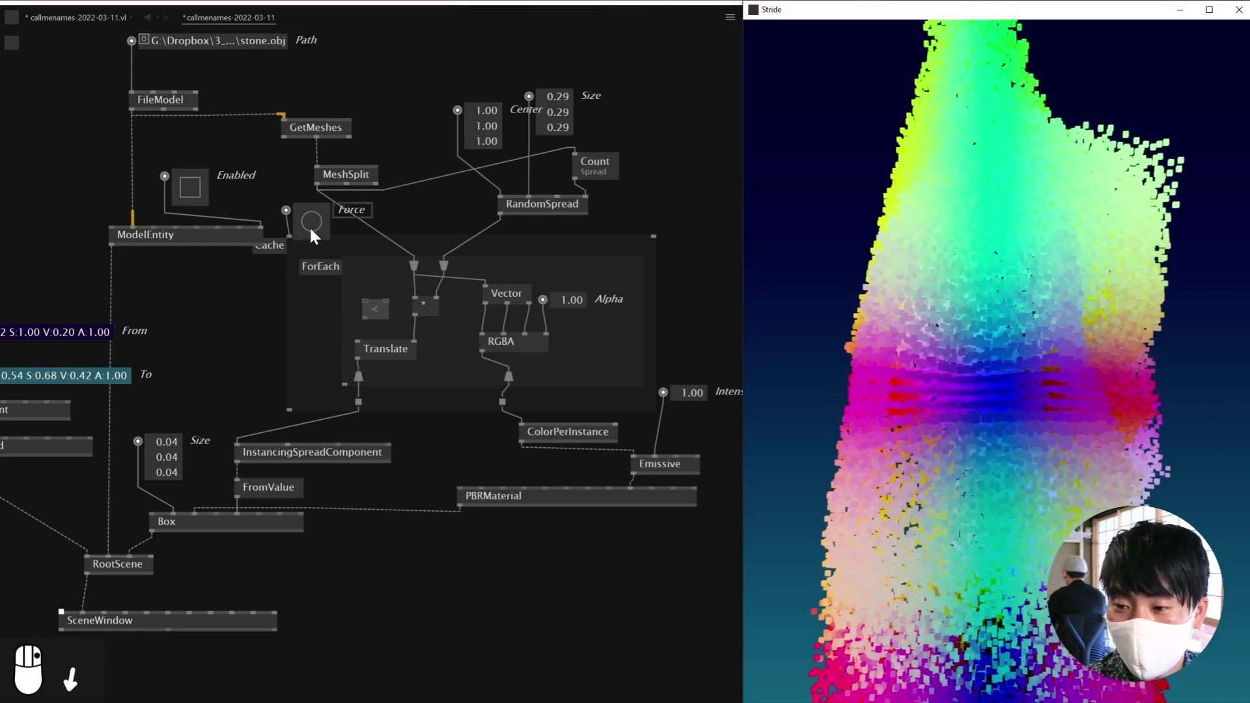
Step: Delete the trial < node from the ForEach loop while the rainbow cloud keeps rendering
drag(316, 240, 317, 204)
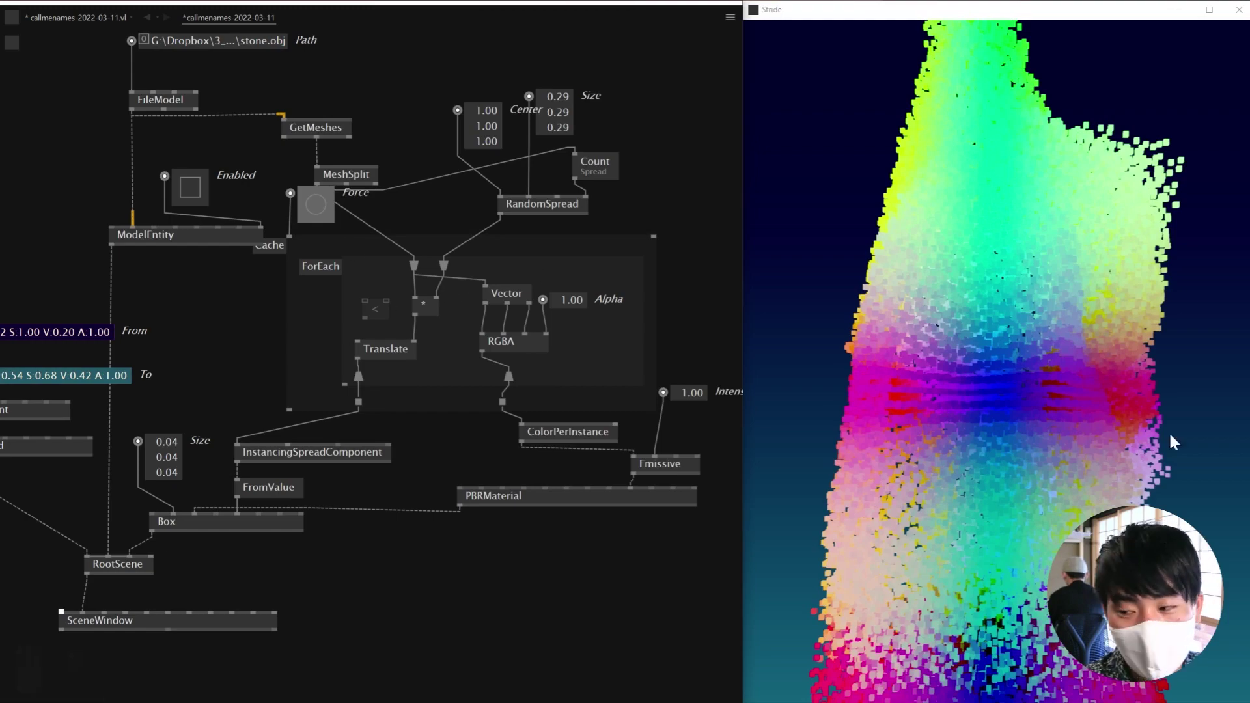
right_click(1144, 433)
drag(997, 448, 1016, 421)
drag(1016, 421, 383, 305)
click(383, 306)
key(Delete)
click(425, 323)
drag(856, 291, 926, 380)
drag(925, 379, 982, 320)
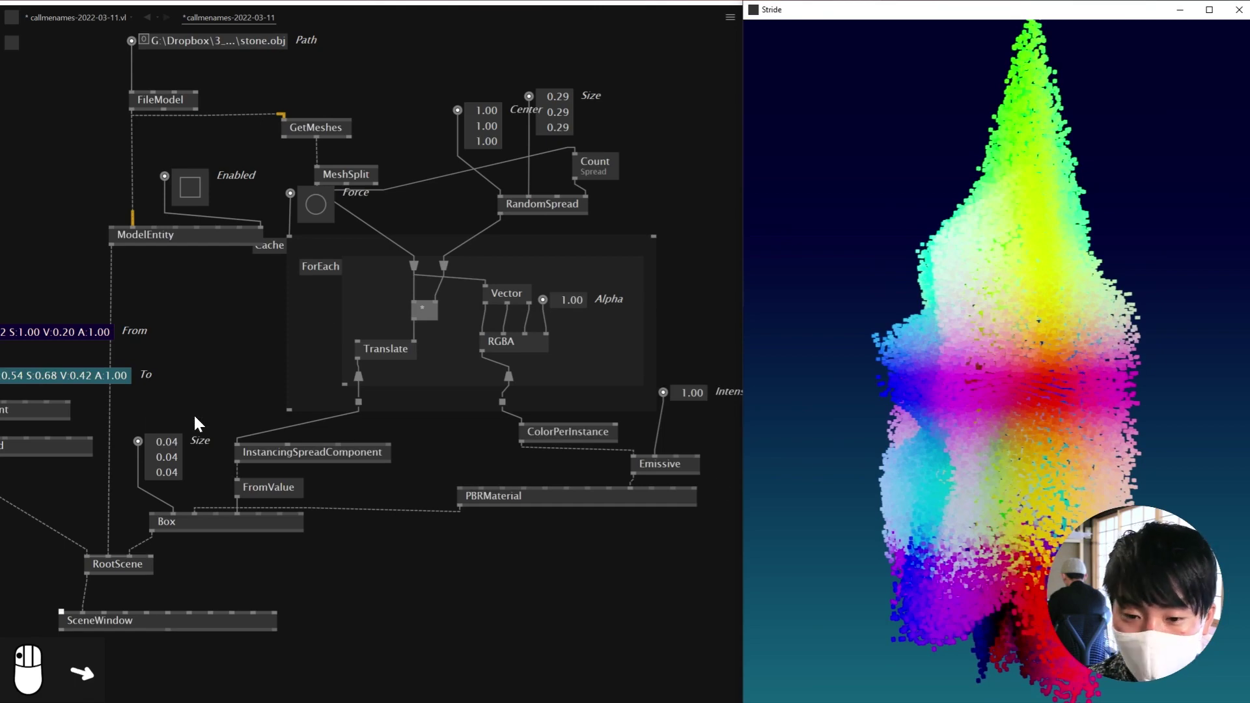